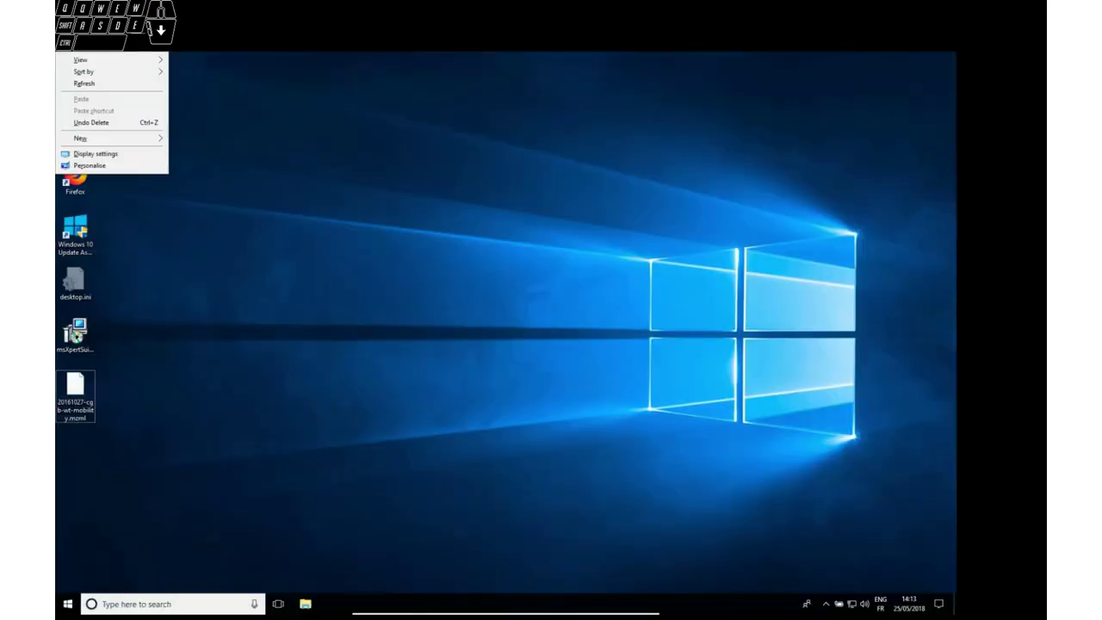
# - Dismiss the desktop context menu by clicking an empty area
pyautogui.click(301, 305)
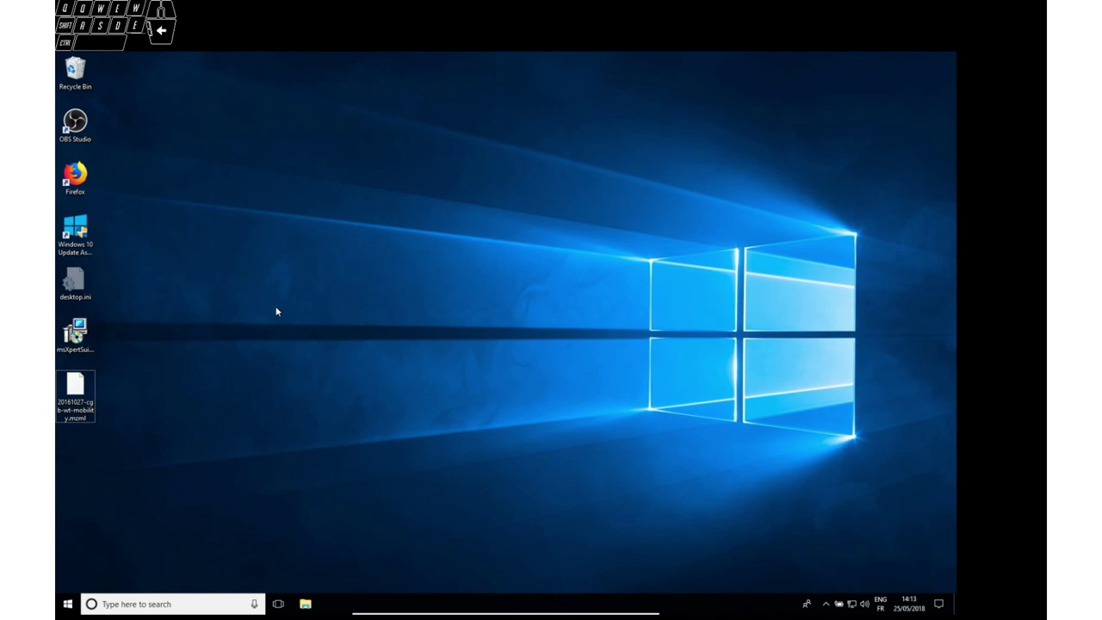
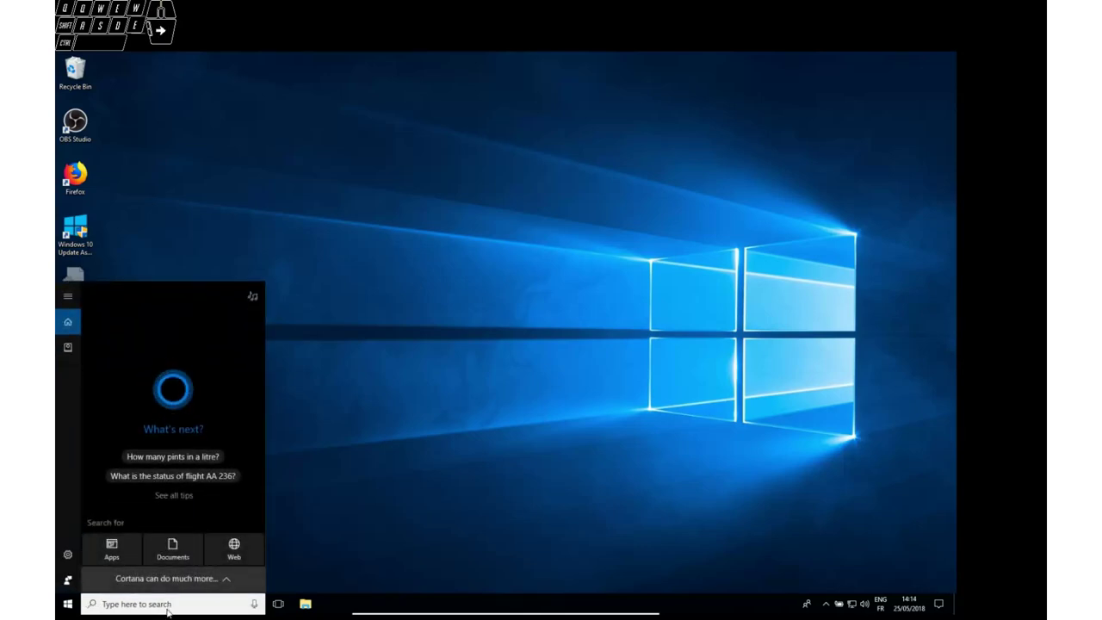
# - Search for cmd and launch the Command Prompt desktop app
pyautogui.press('d')
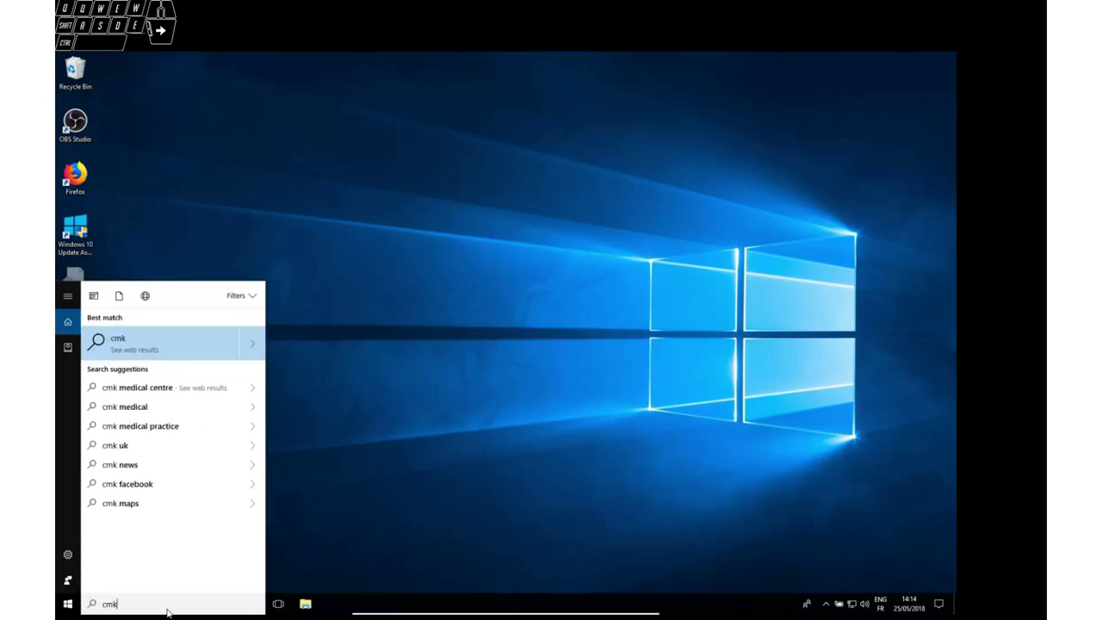
pyautogui.press('d')
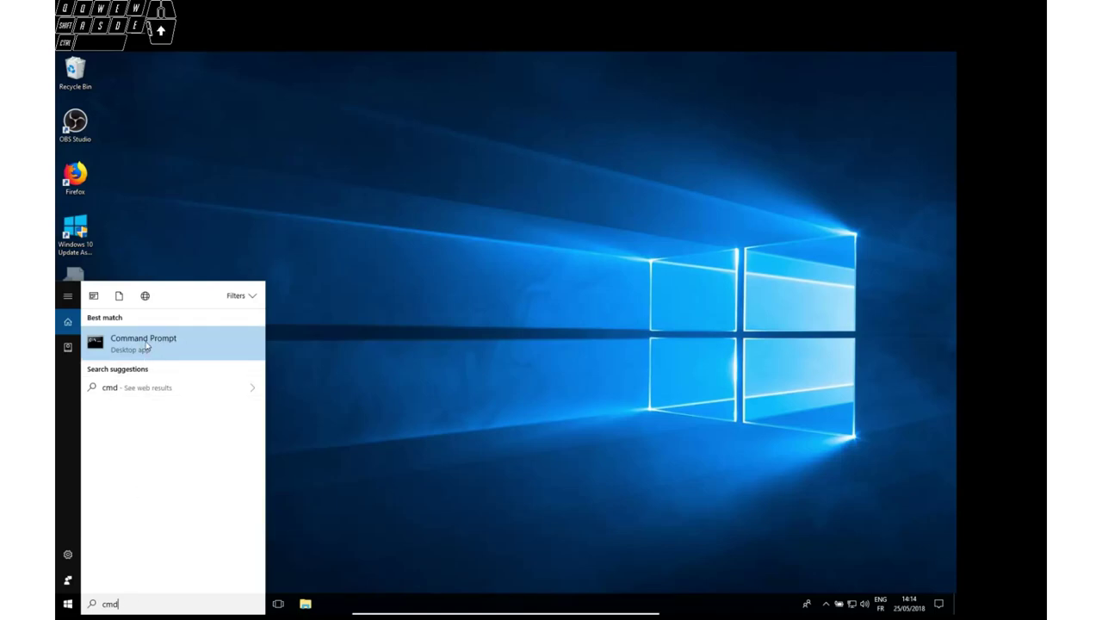
pyautogui.click(169, 337)
# - Change into Desktop and list its files, highlighting the msXpertSuite installer and the mzML data file
pyautogui.moveTo(269, 98); pyautogui.dragTo(269, 320)
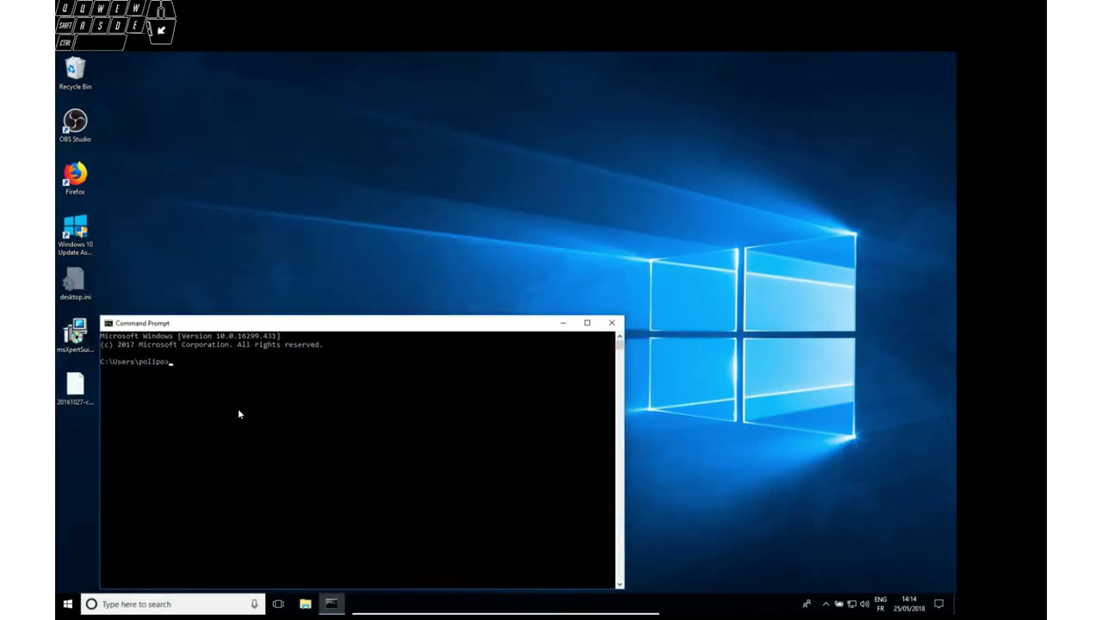
pyautogui.press('space')
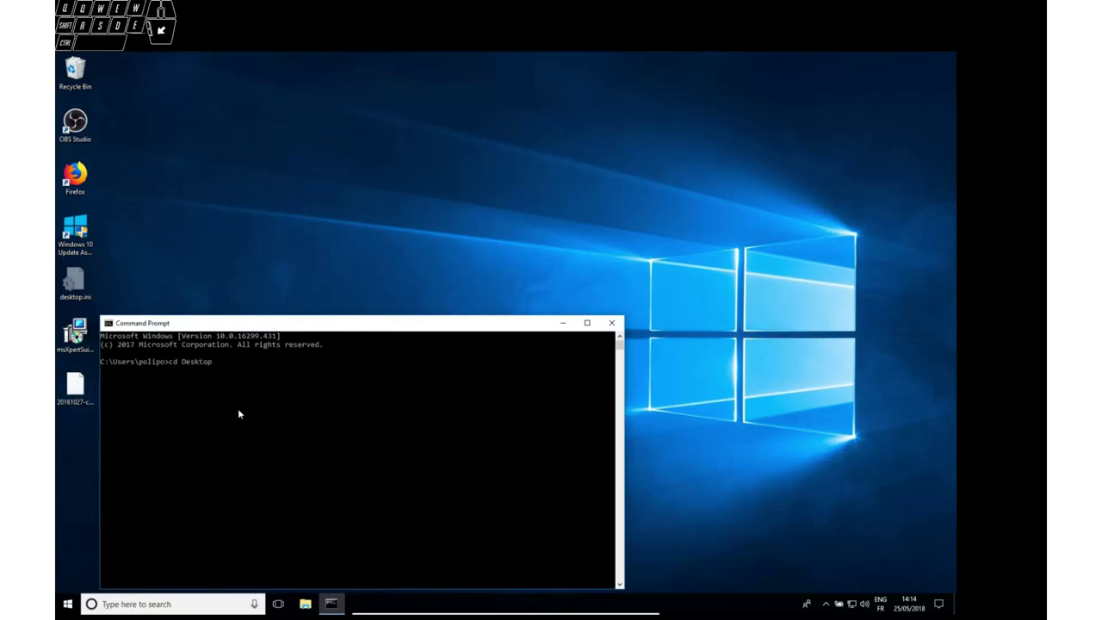
pyautogui.press('s')
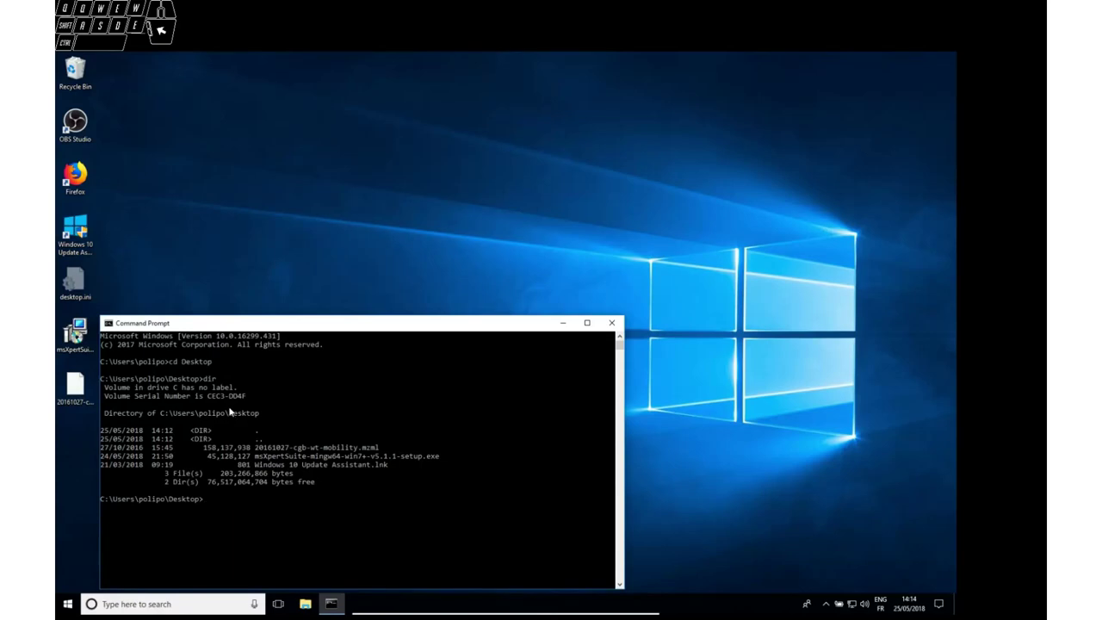
pyautogui.doubleClick(293, 458)
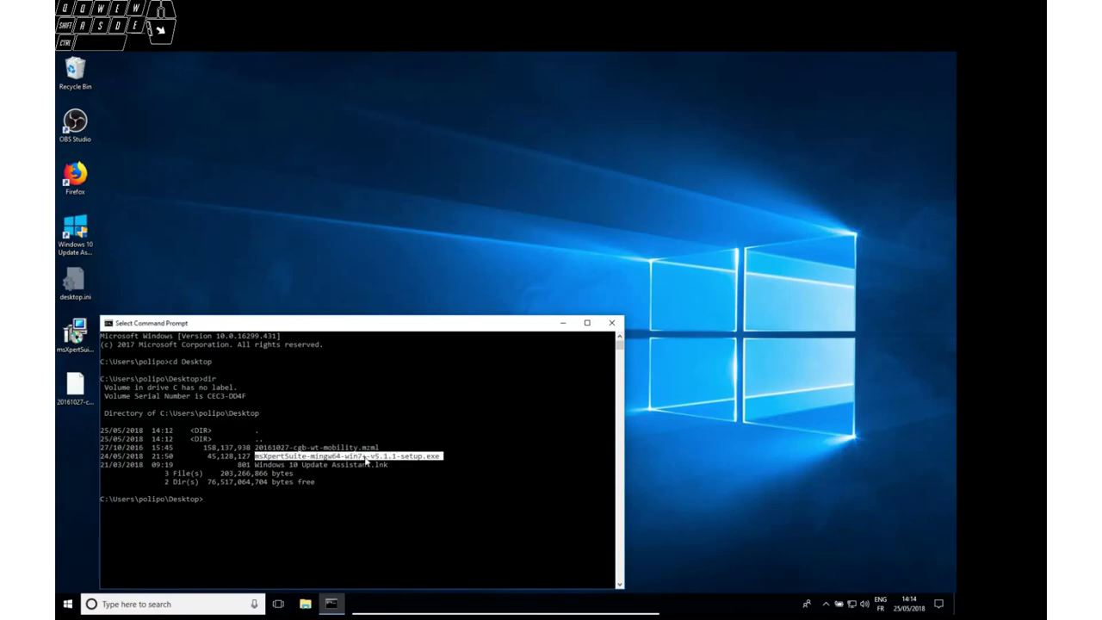
pyautogui.doubleClick(362, 448)
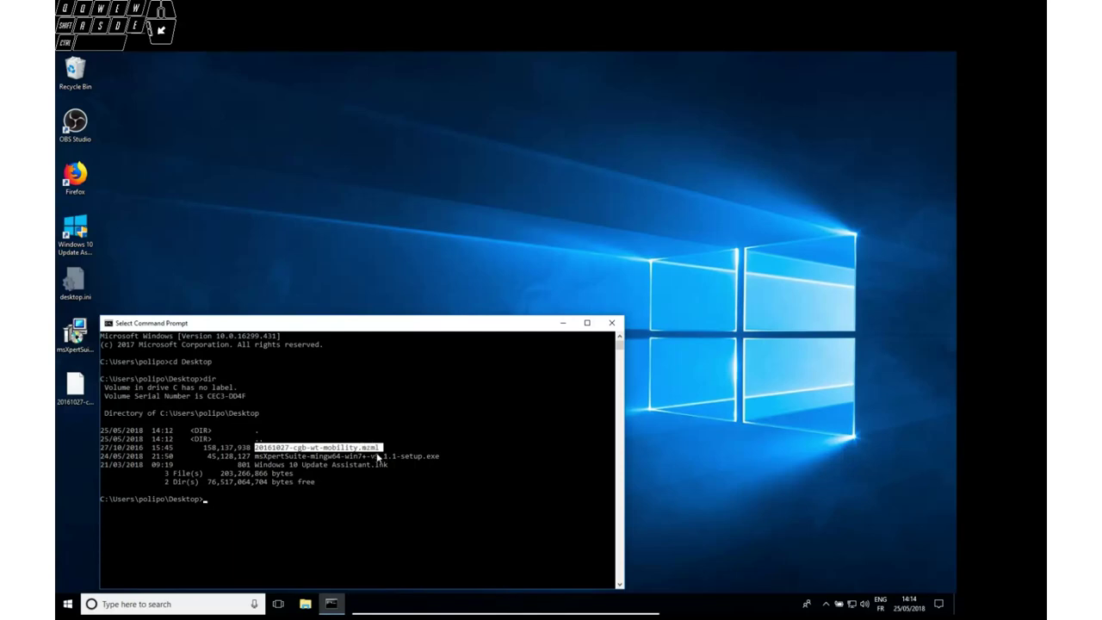
# - Browse to Program Files > msXpertSuite and drop minexpert.exe's full path onto the command line
pyautogui.click(310, 604)
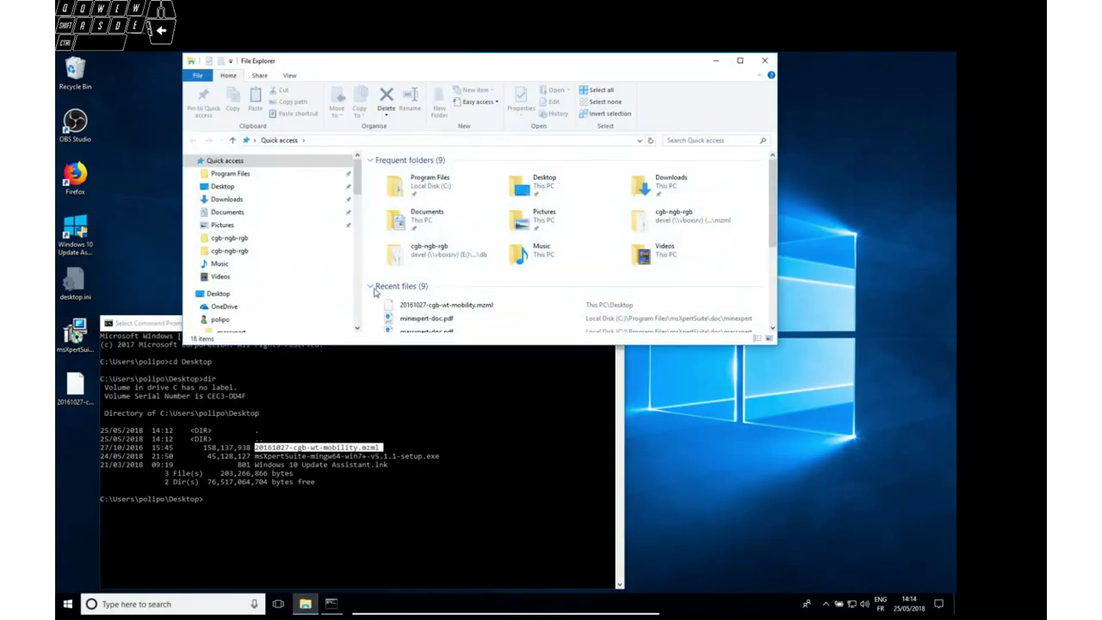
pyautogui.click(253, 178)
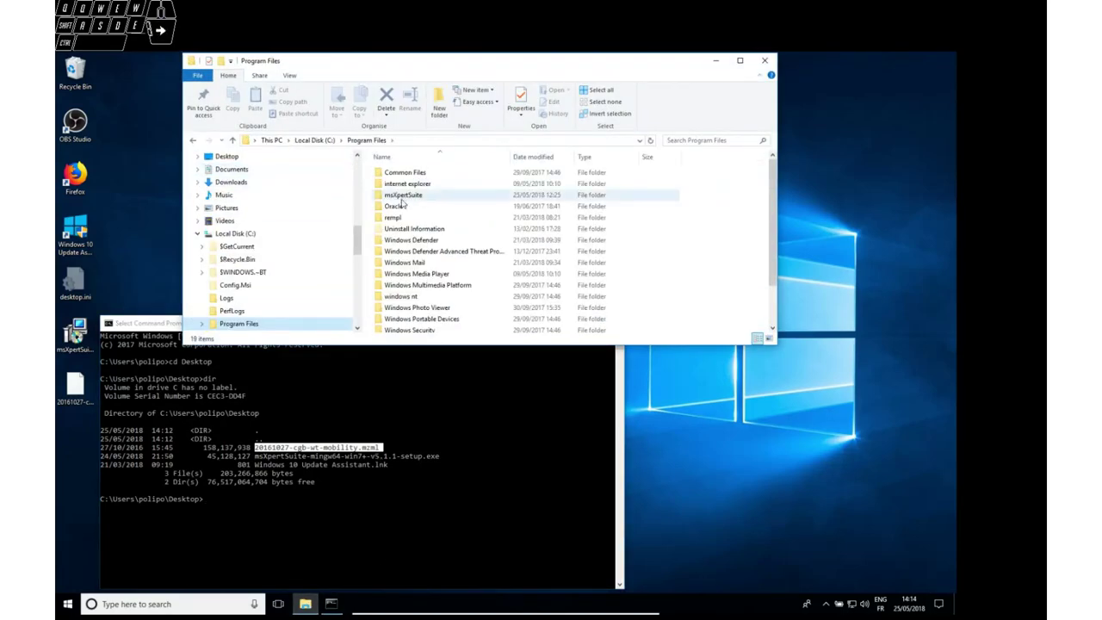
pyautogui.doubleClick(405, 193)
pyautogui.moveTo(501, 258); pyautogui.dragTo(486, 242)
pyautogui.scroll(-3)
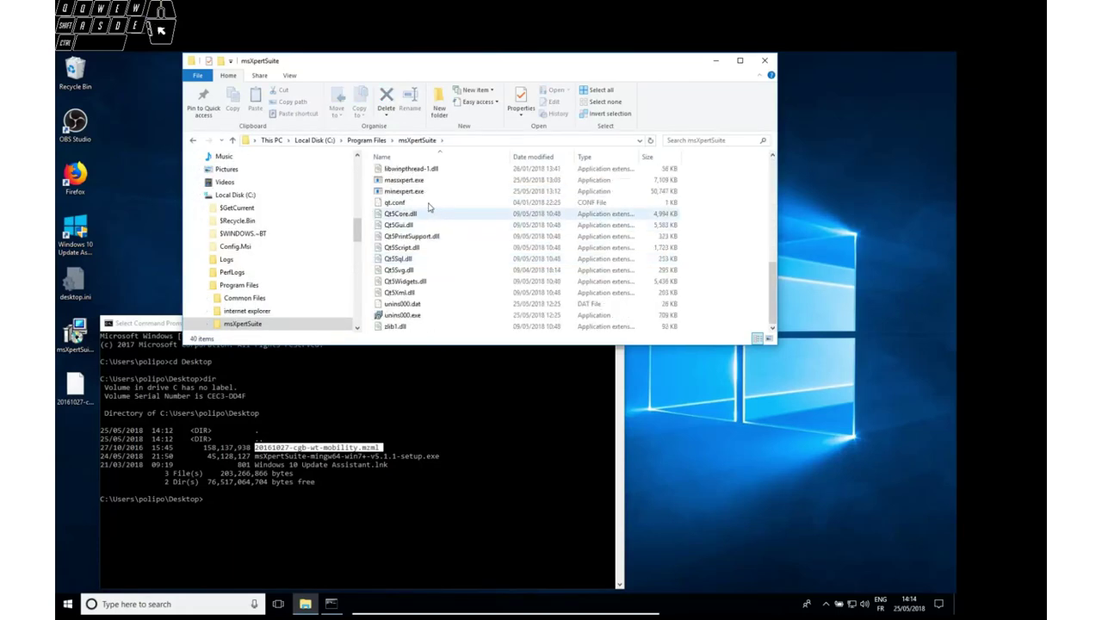
pyautogui.click(397, 190)
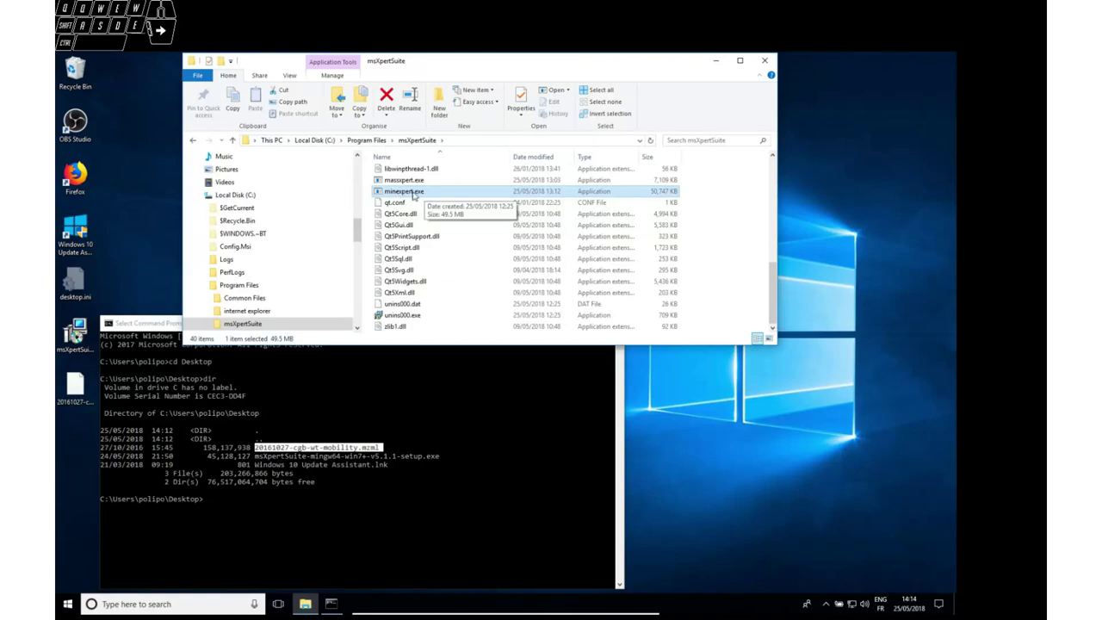
pyautogui.moveTo(428, 190); pyautogui.dragTo(340, 501)
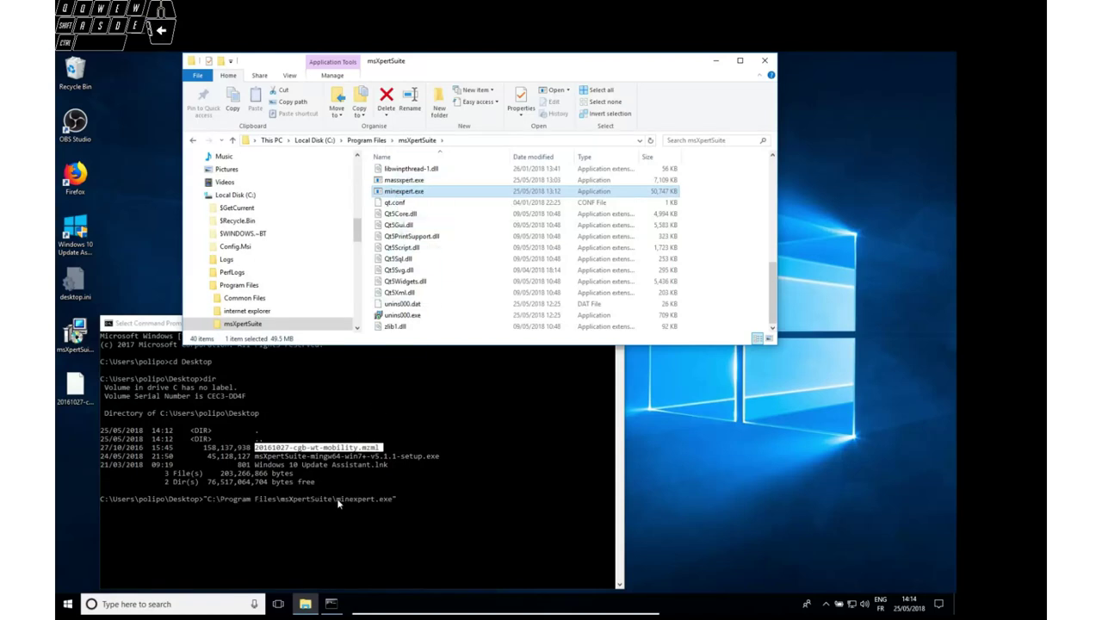
# - Run minexpert.exe --help to print its command-line options and scroll the output
pyautogui.click(445, 514)
pyautogui.press('space')
pyautogui.press('e')
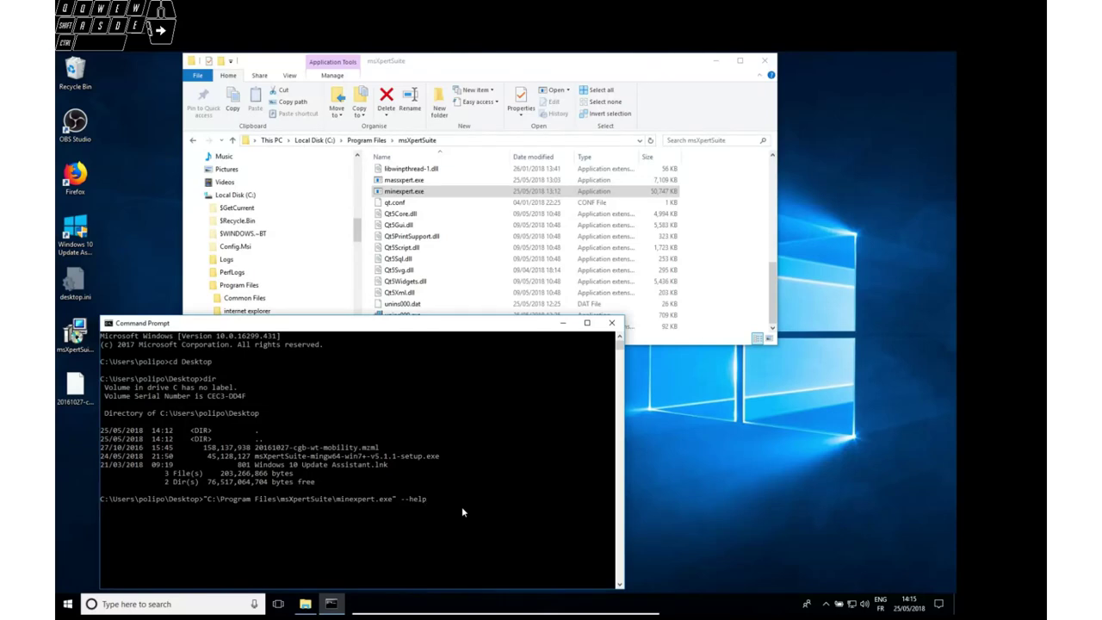
pyautogui.moveTo(456, 485); pyautogui.dragTo(456, 485)
pyautogui.click(456, 486)
pyautogui.moveTo(455, 488); pyautogui.dragTo(420, 488)
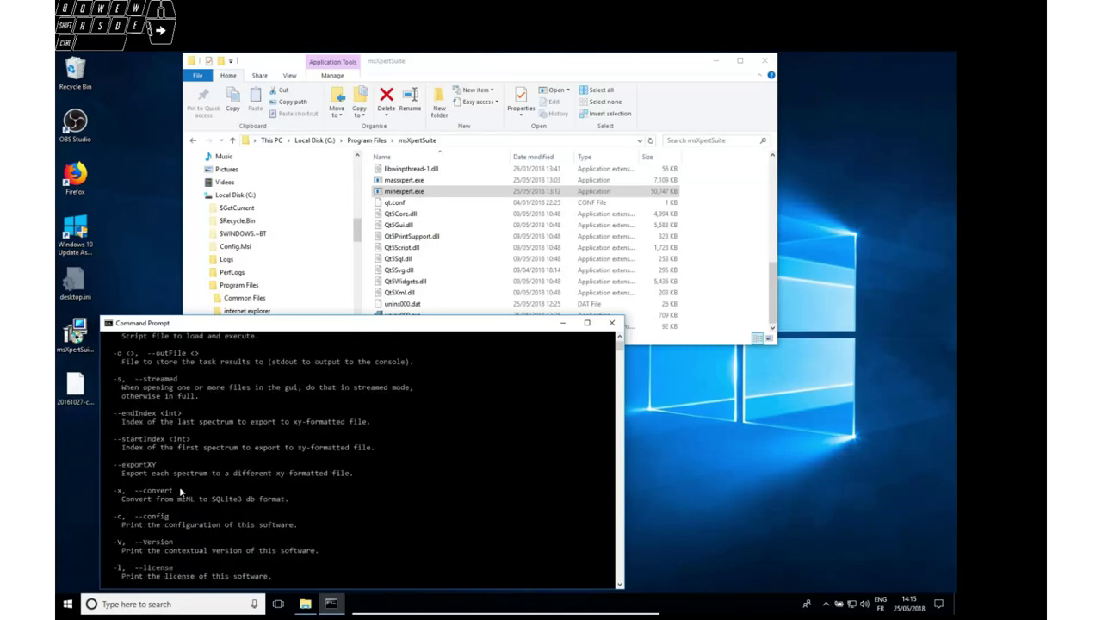
# - Highlight the -x mzML-to-SQLite3 conversion description and restore the exe path on the prompt
pyautogui.moveTo(180, 501); pyautogui.dragTo(255, 501)
pyautogui.click(276, 501)
pyautogui.moveTo(176, 501); pyautogui.dragTo(265, 501)
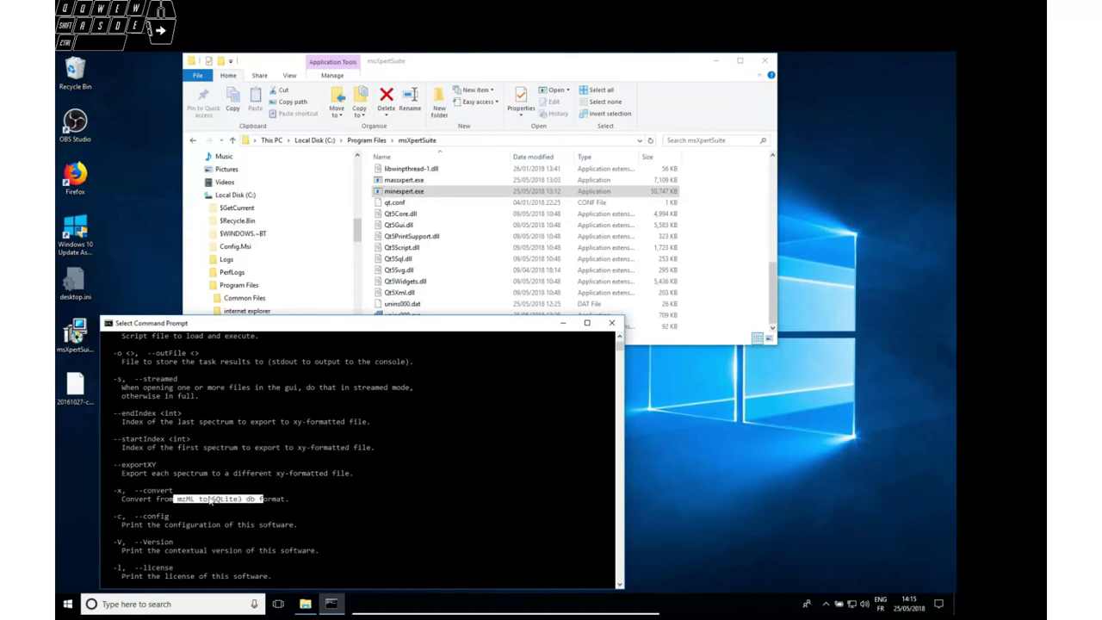
pyautogui.middleClick(405, 492)
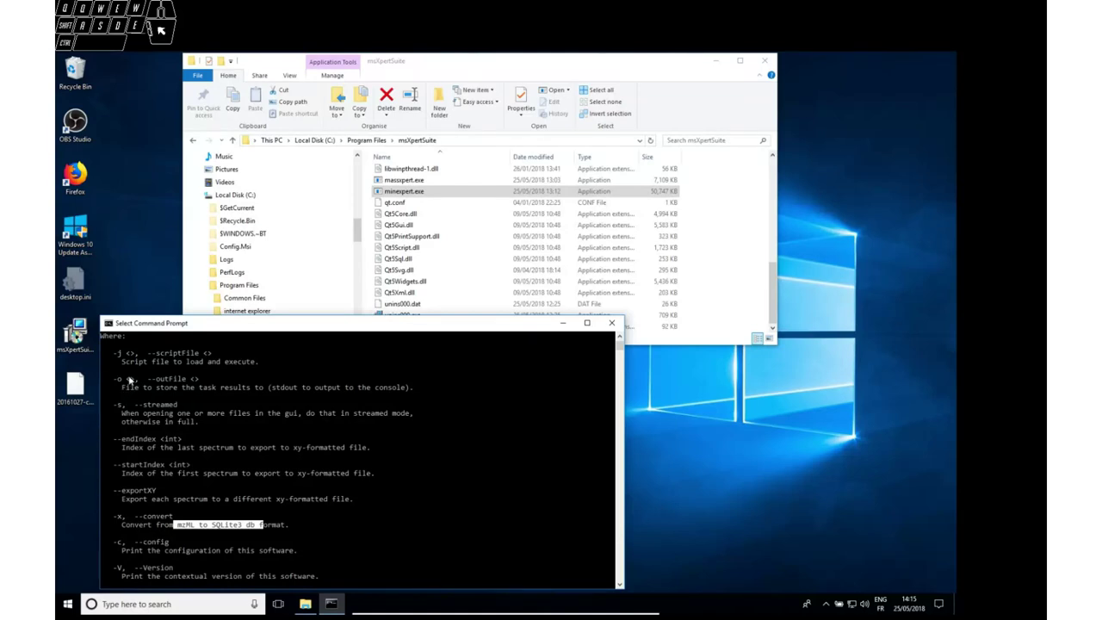
pyautogui.middleClick(259, 482)
pyautogui.middleClick(265, 487)
pyautogui.middleClick(266, 489)
pyautogui.middleClick(293, 506)
pyautogui.middleClick(292, 510)
# - Run minexpert.exe -x 20161027-cgb-wt-mobility.mzml -o test.db to convert the file
pyautogui.scroll(-3)
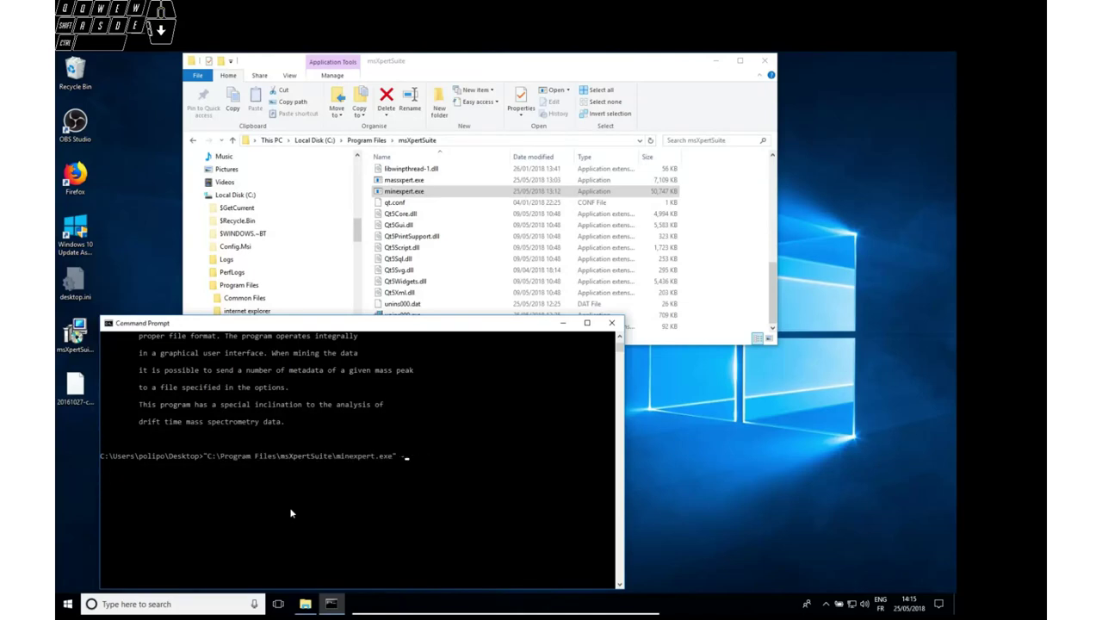
pyautogui.press('space')
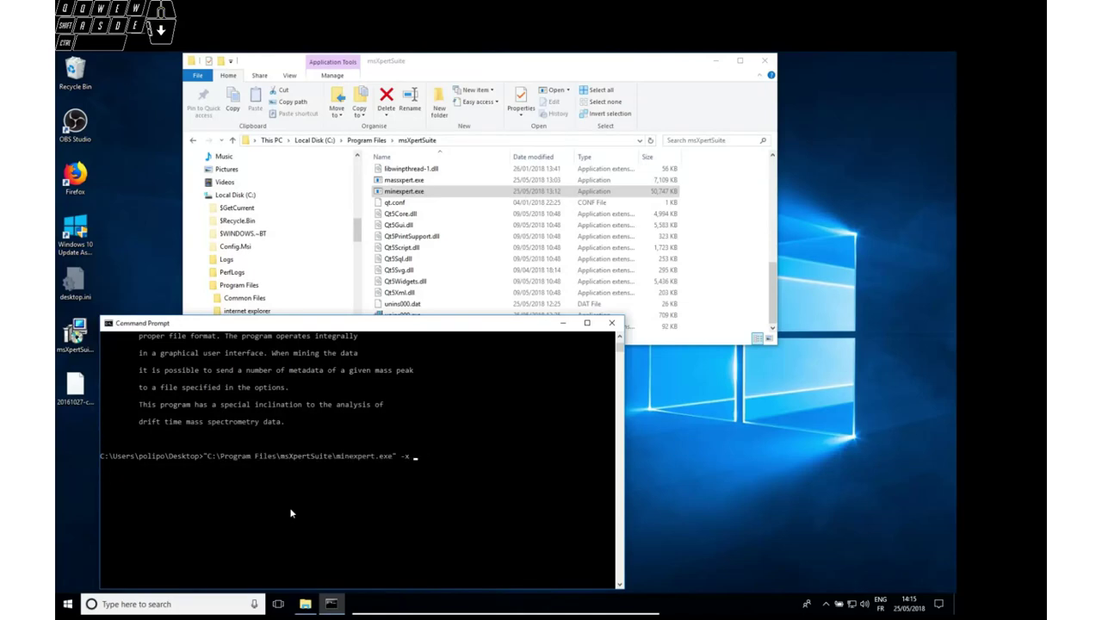
pyautogui.press('w')
pyautogui.press('q')
pyautogui.press('space')
pyautogui.press('space')
pyautogui.press('e')
pyautogui.press('d')
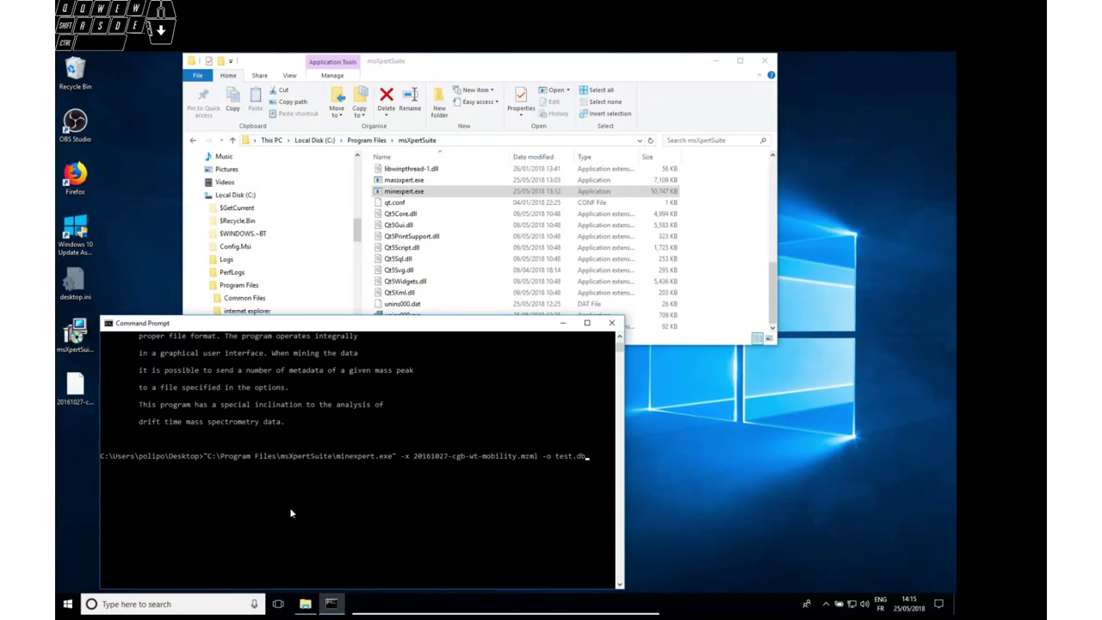
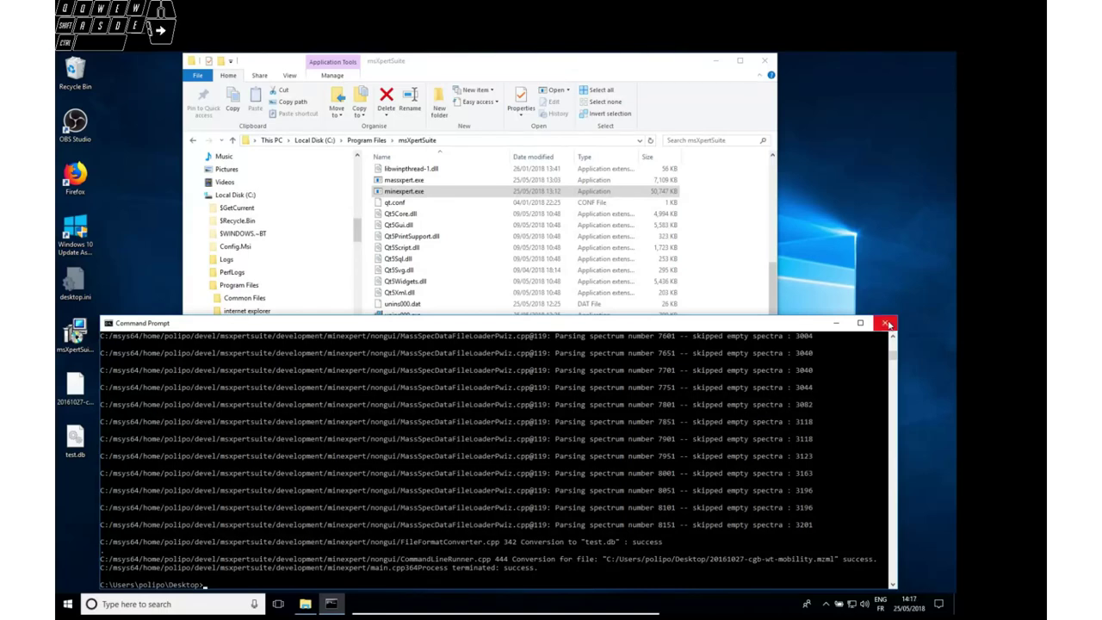
# - Close the console and launch mineXpert from the Start menu's msXpertSuite entry
pyautogui.click(891, 322)
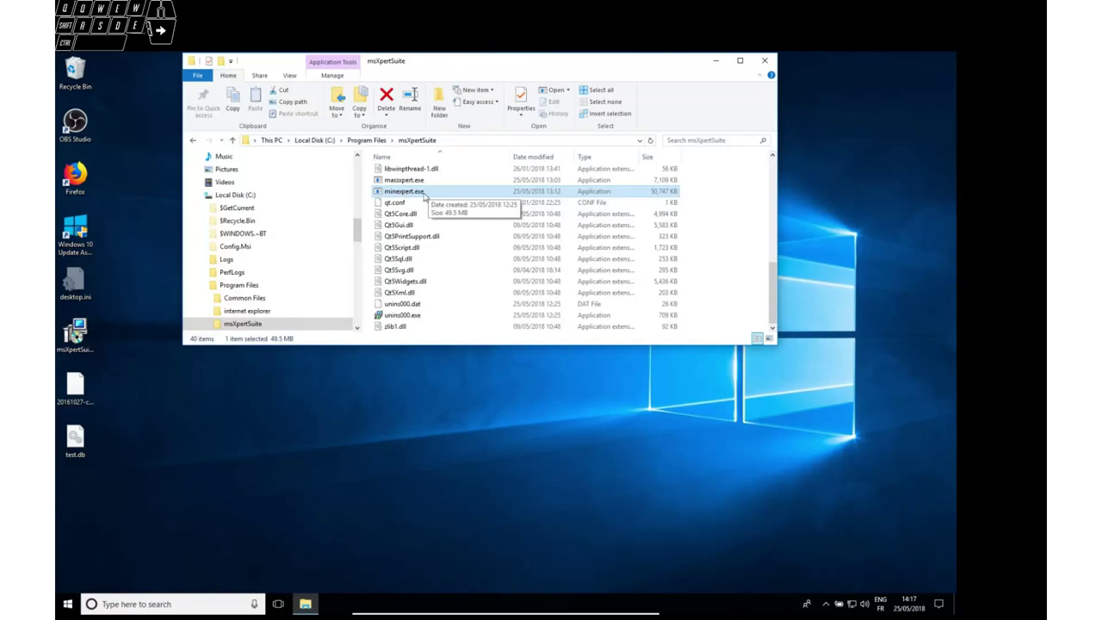
pyautogui.click(413, 192)
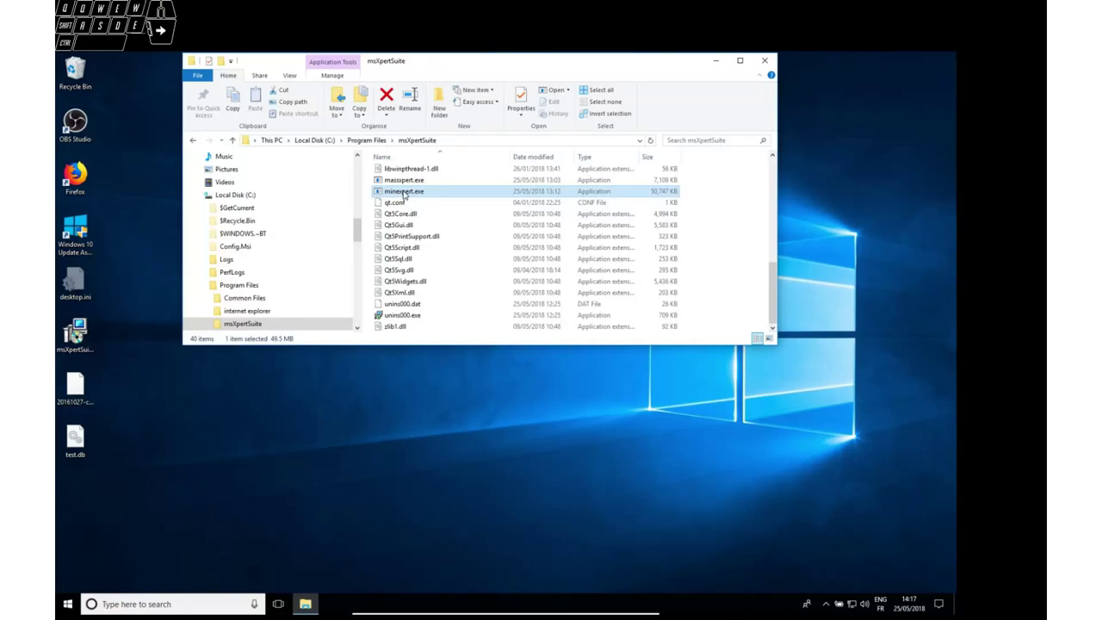
pyautogui.click(71, 610)
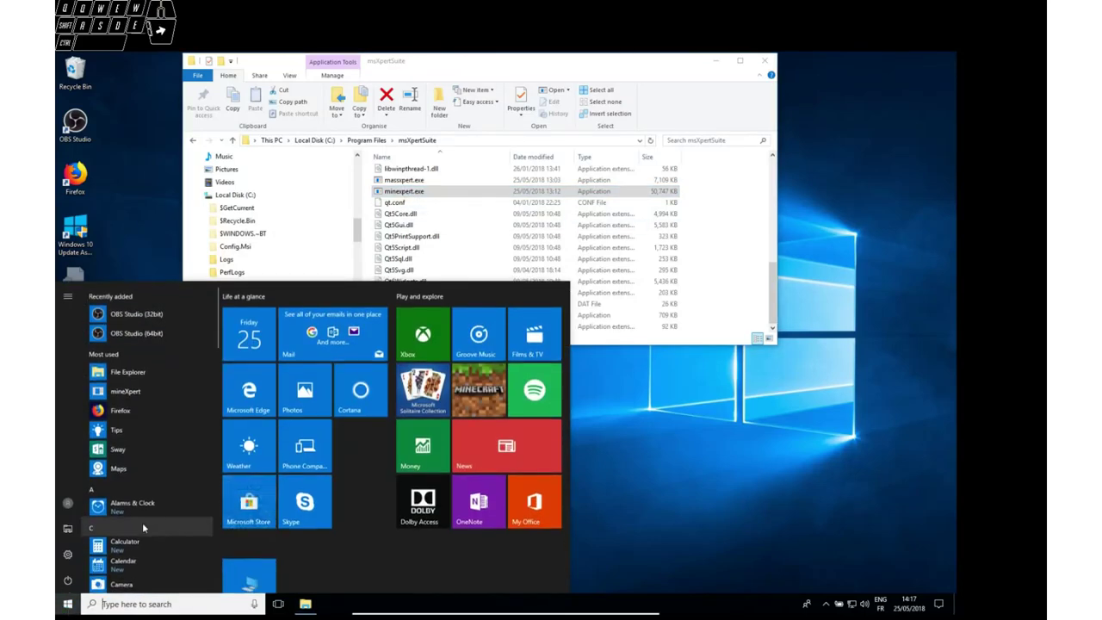
pyautogui.moveTo(145, 506); pyautogui.dragTo(155, 488)
pyautogui.click(142, 446)
pyautogui.click(151, 478)
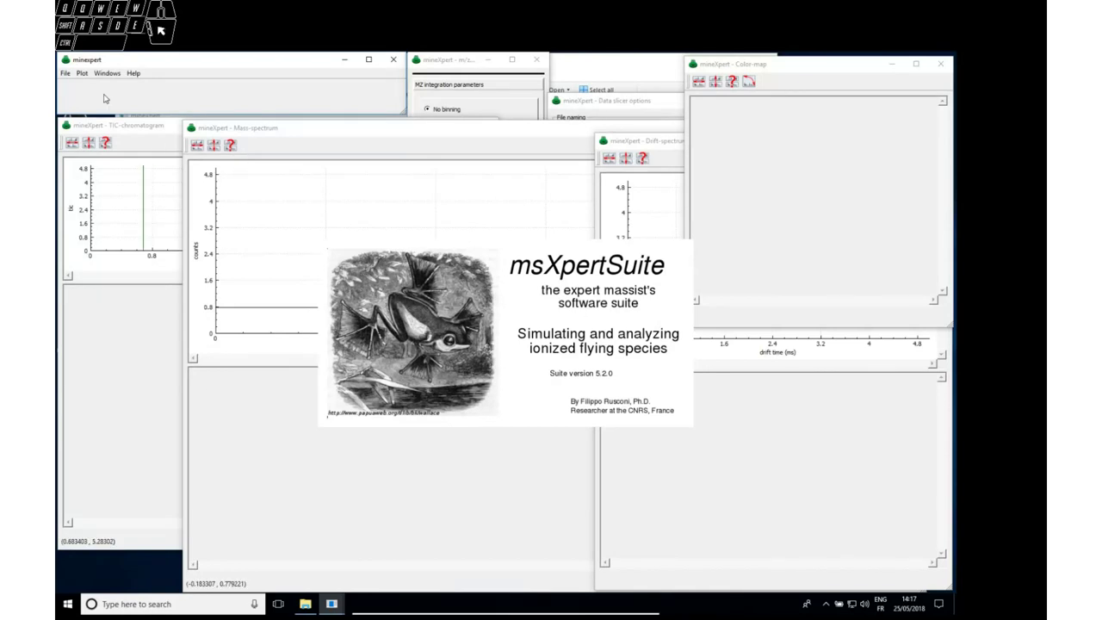
# - Dismiss the splash screen and open 20161027-cgb-wt-mobility.mzml and test.db together from the Desktop
pyautogui.click(63, 75)
pyautogui.click(76, 85)
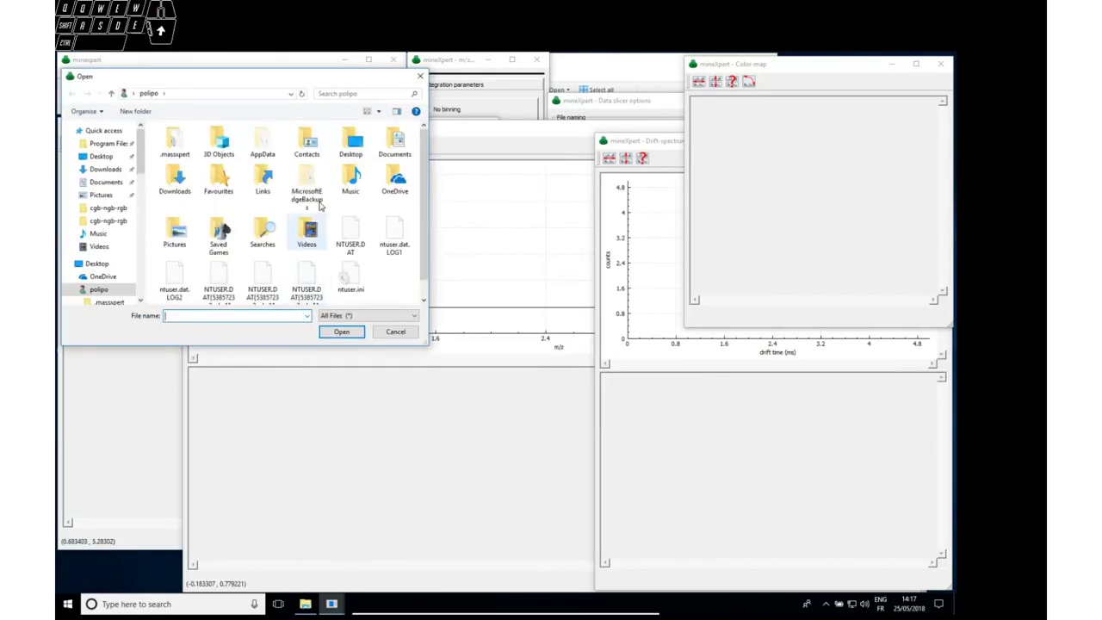
pyautogui.doubleClick(357, 139)
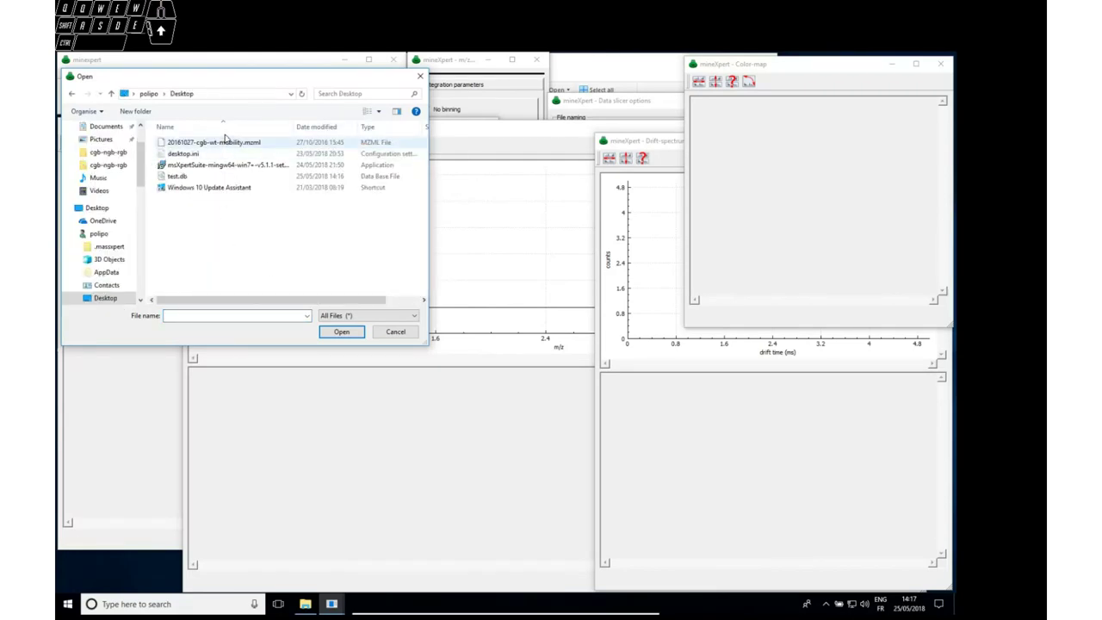
pyautogui.click(233, 141)
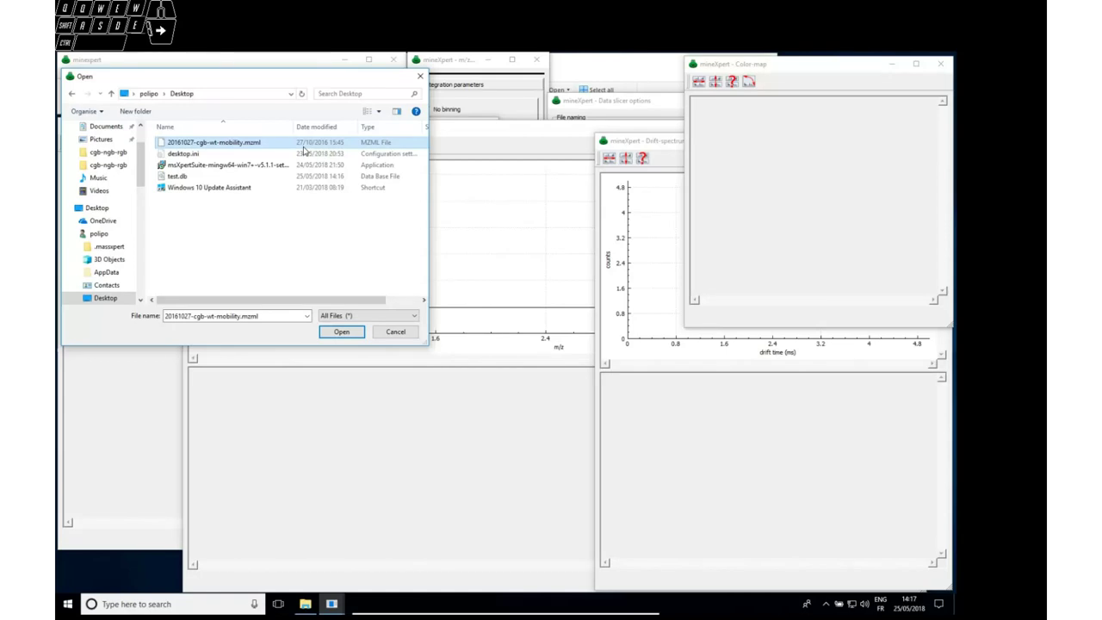
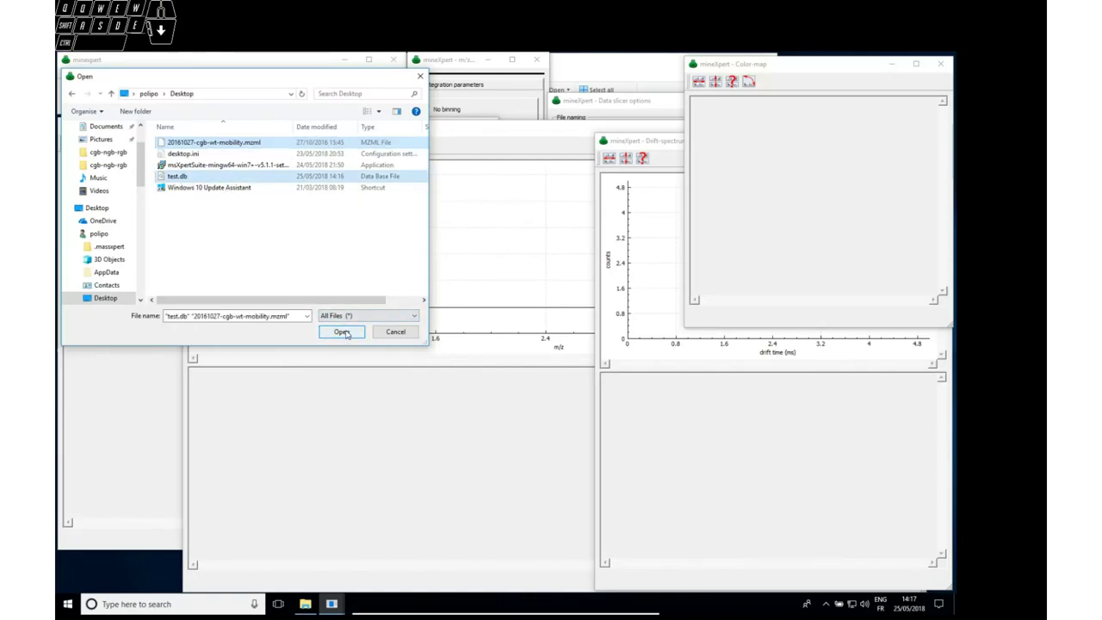
pyautogui.click(348, 330)
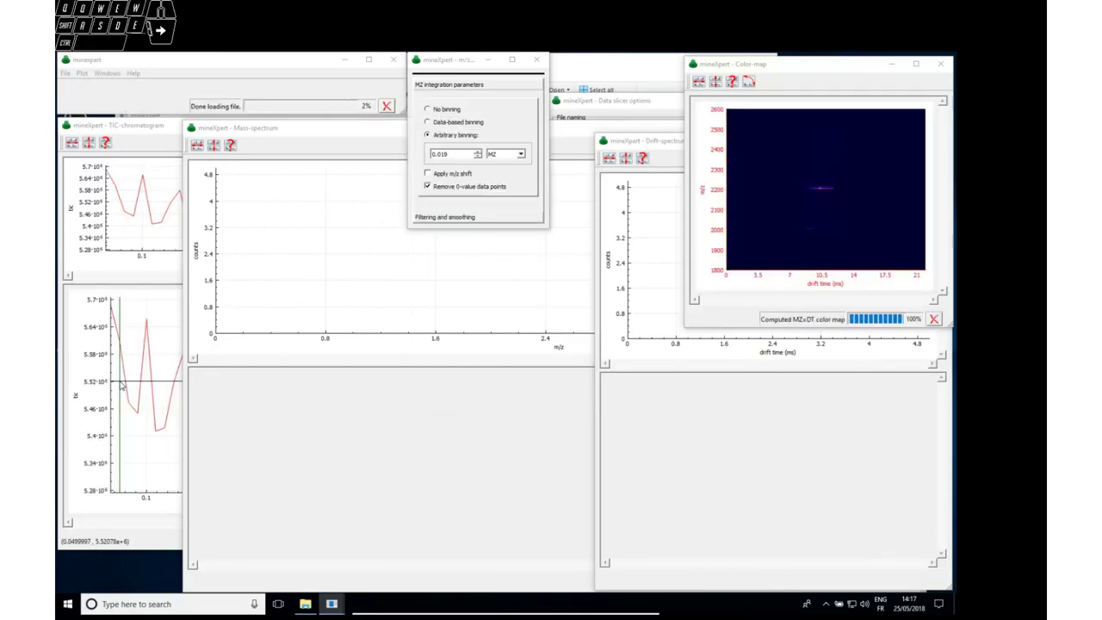
# - Acknowledge both bin-size notices and rescale the mzML and test.db TIC time axes
pyautogui.press('q')
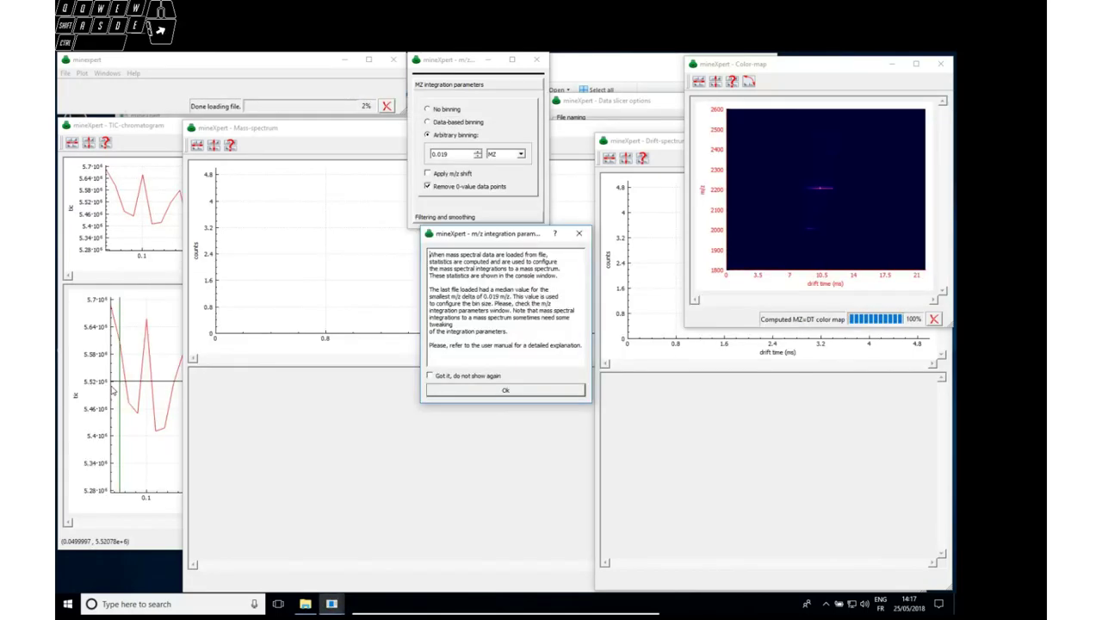
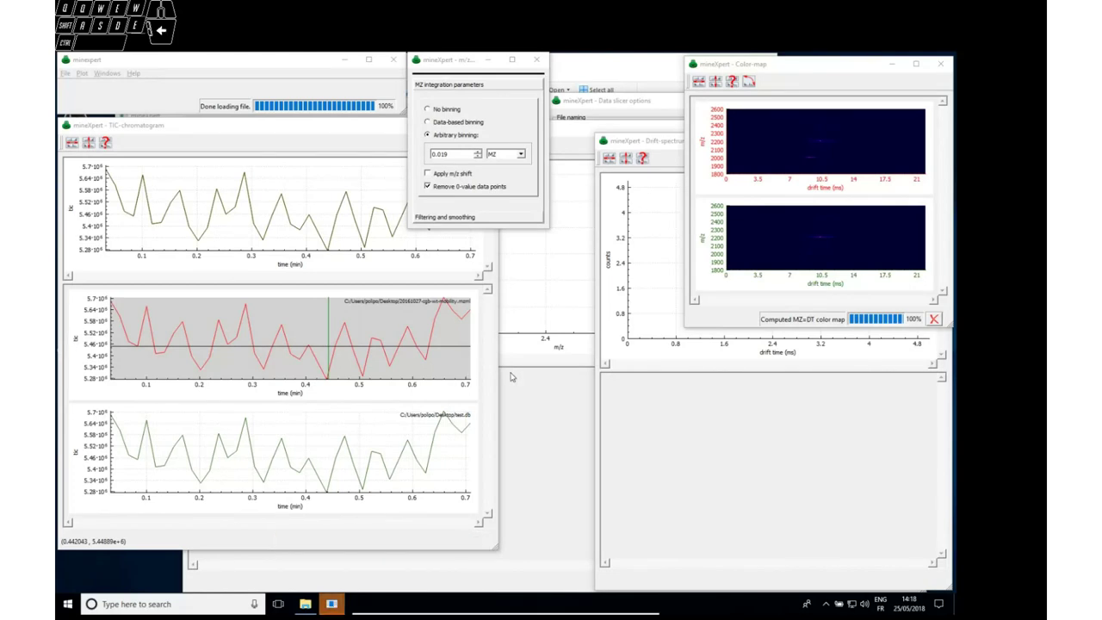
pyautogui.press('q')
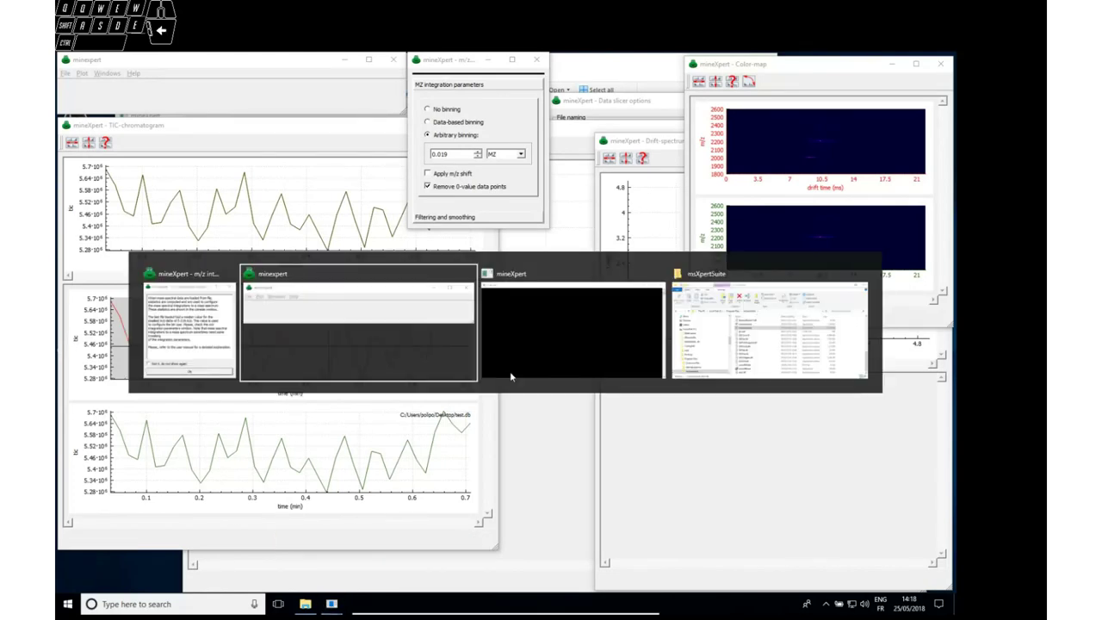
pyautogui.press('q')
pyautogui.press('q')
pyautogui.press('q')
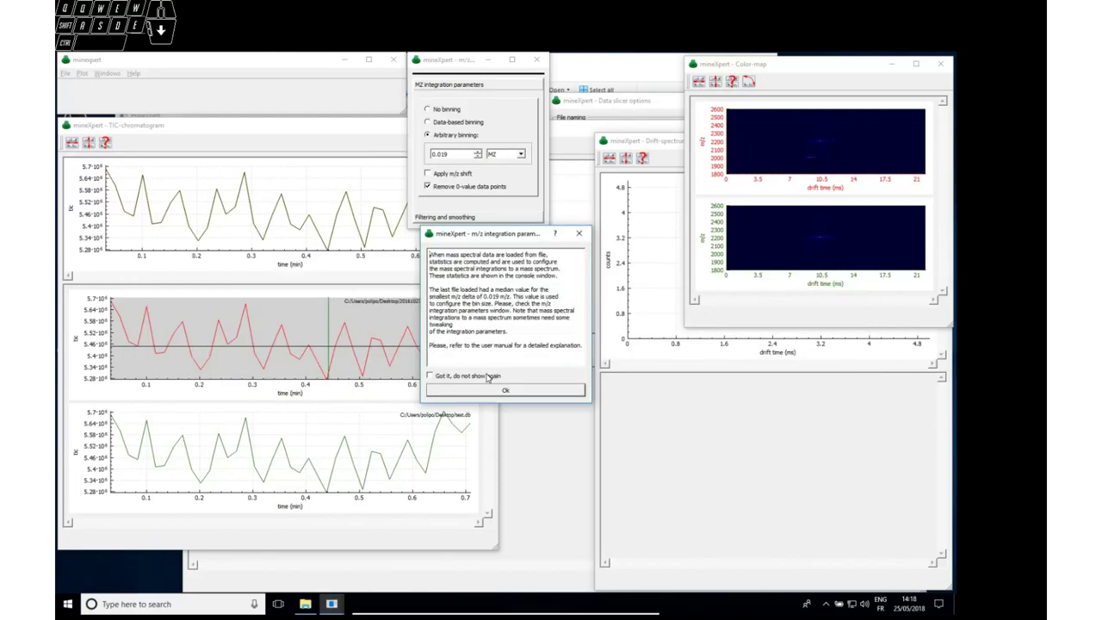
pyautogui.click(520, 392)
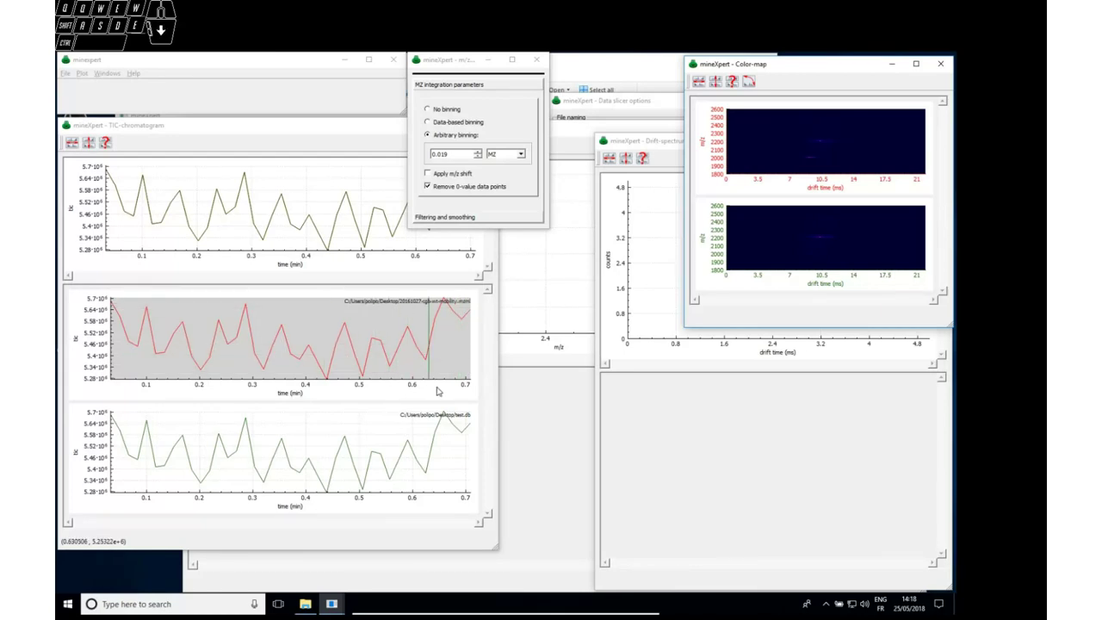
pyautogui.moveTo(462, 386); pyautogui.dragTo(345, 388)
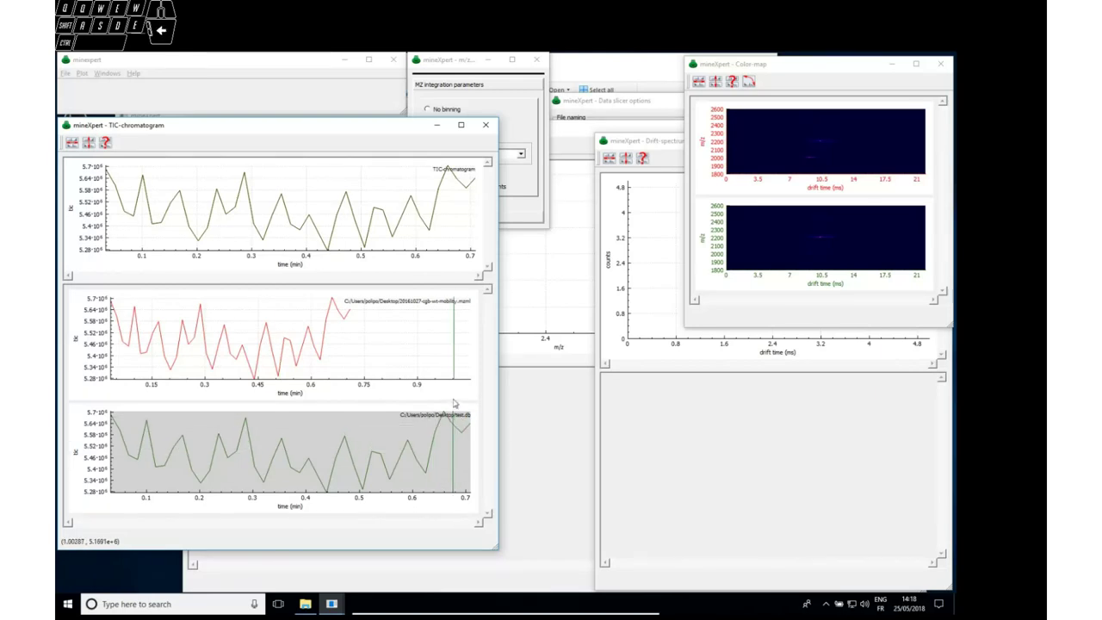
pyautogui.moveTo(463, 495); pyautogui.dragTo(350, 496)
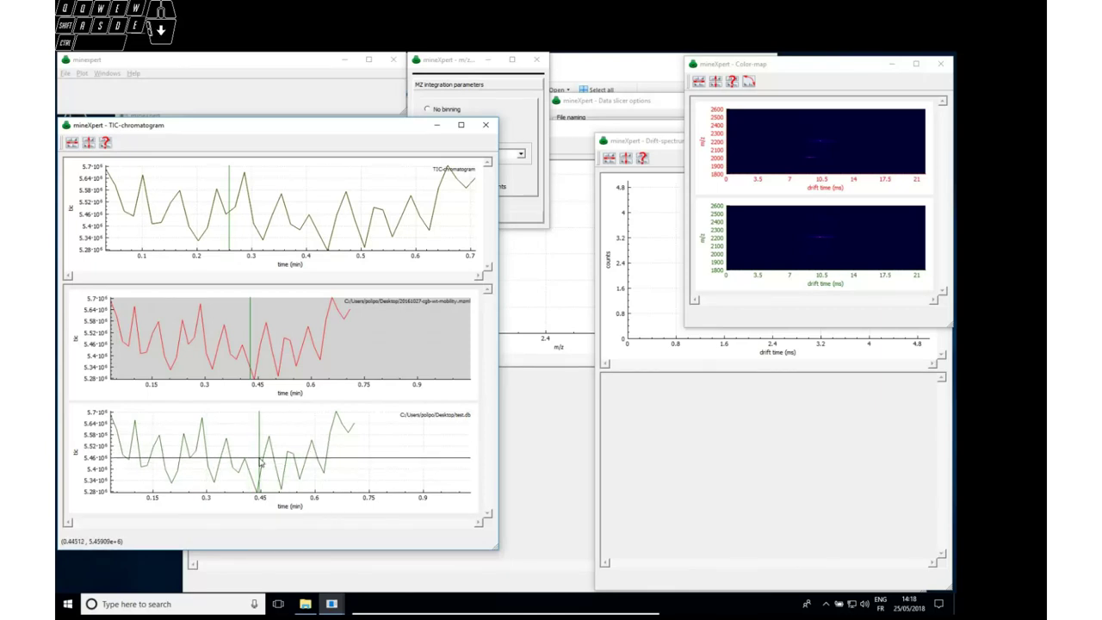
# - Integrate each file's whole retention-time range into a mass spectrum
pyautogui.middleClick(231, 354)
pyautogui.scroll(3)
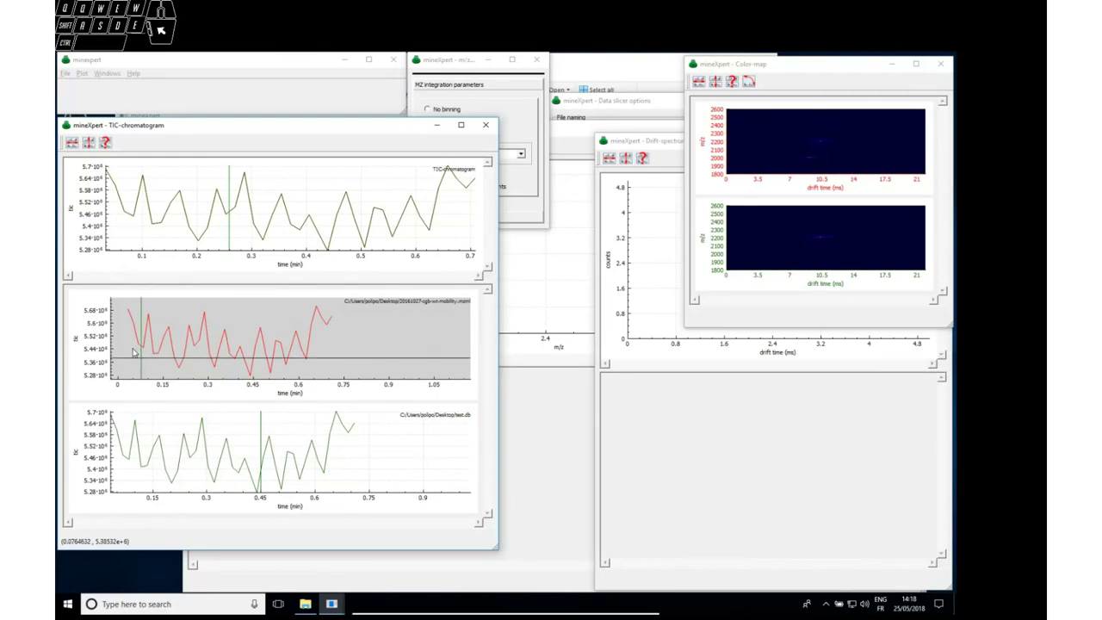
pyautogui.press('s')
pyautogui.moveTo(124, 339); pyautogui.dragTo(357, 338)
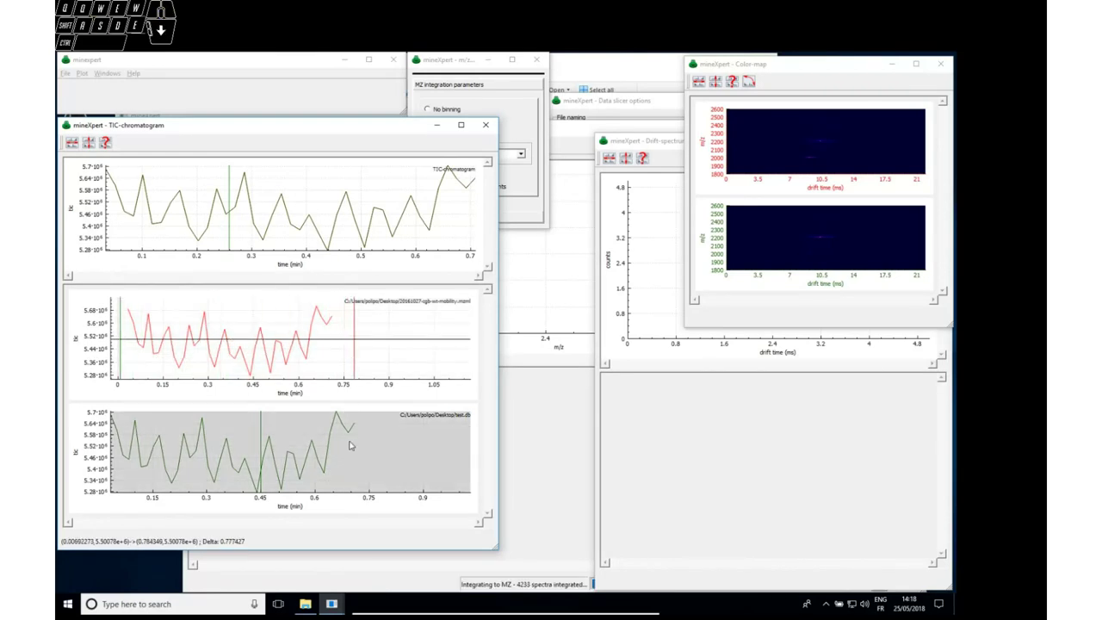
pyautogui.middleClick(358, 451)
pyautogui.press('s')
pyautogui.moveTo(161, 449); pyautogui.dragTo(384, 447)
# - Zoom all mass spectra to 2203–2209 m/z and check the overlaid 2205 peak apex intensities match
pyautogui.click(557, 472)
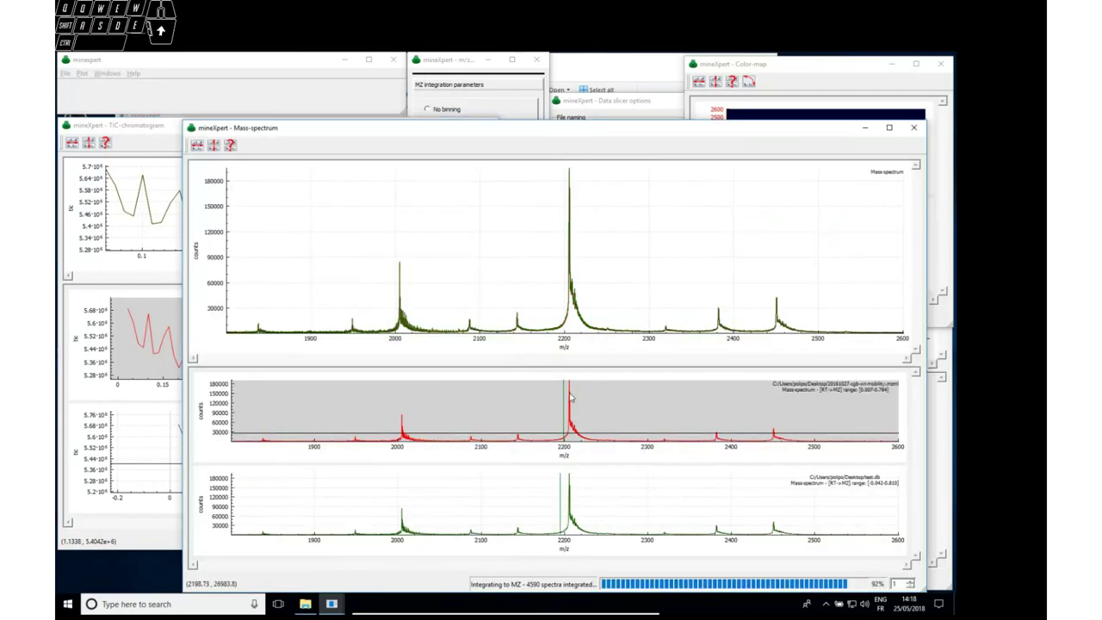
pyautogui.rightClick(568, 295)
pyautogui.moveTo(420, 249); pyautogui.dragTo(506, 257)
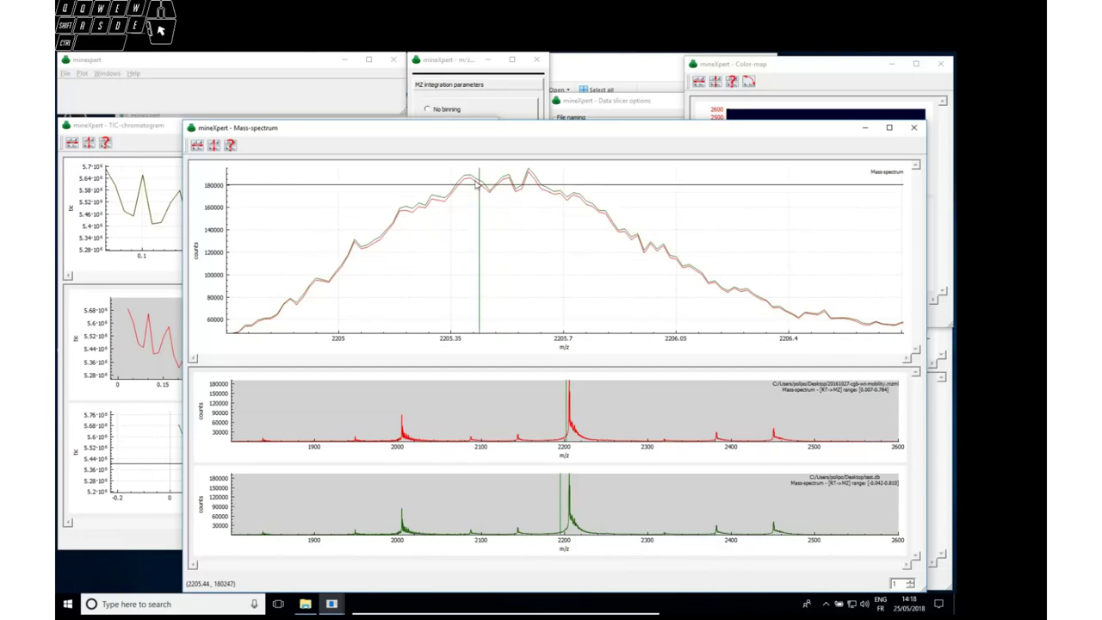
pyautogui.click(527, 514)
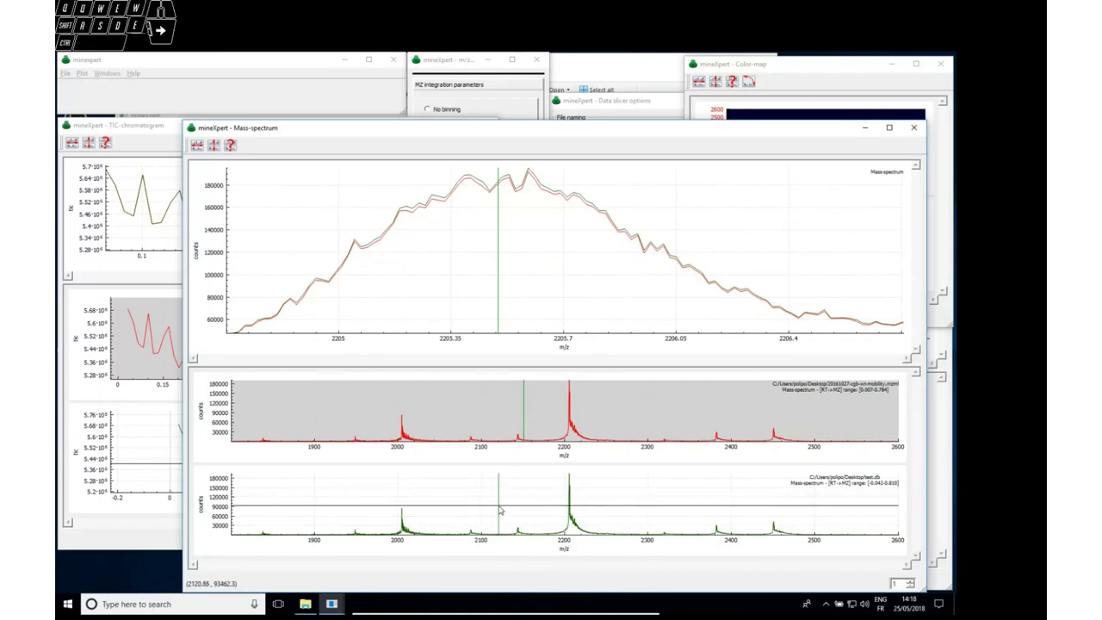
pyautogui.moveTo(807, 541); pyautogui.dragTo(546, 537)
pyautogui.click(197, 146)
pyautogui.moveTo(816, 446); pyautogui.dragTo(466, 449)
pyautogui.moveTo(362, 412); pyautogui.dragTo(385, 414)
pyautogui.moveTo(488, 503); pyautogui.dragTo(561, 504)
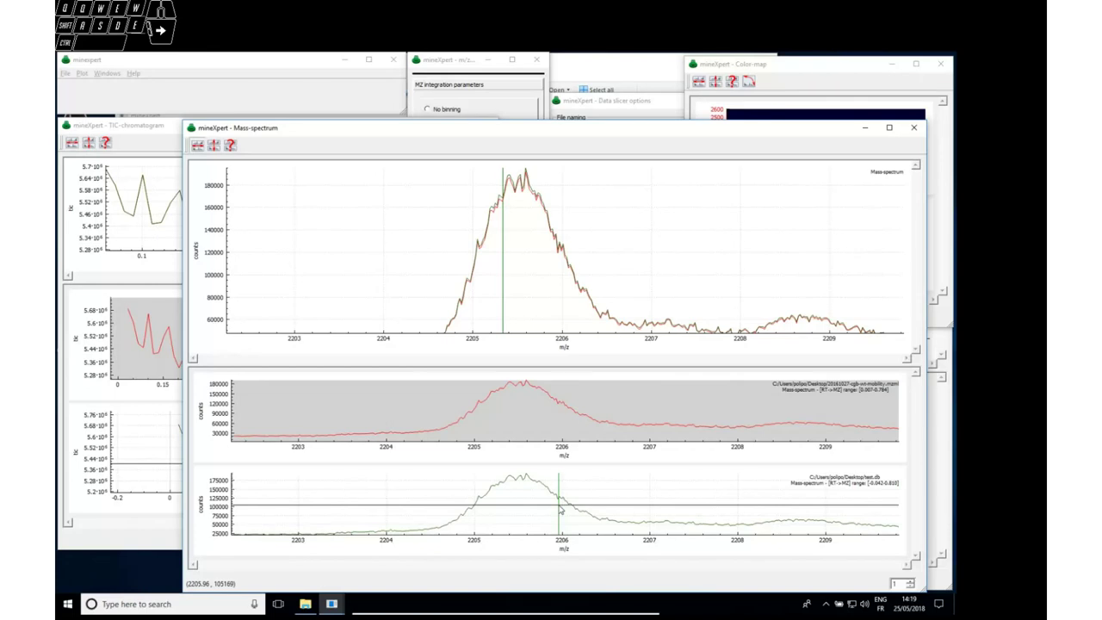
pyautogui.click(538, 422)
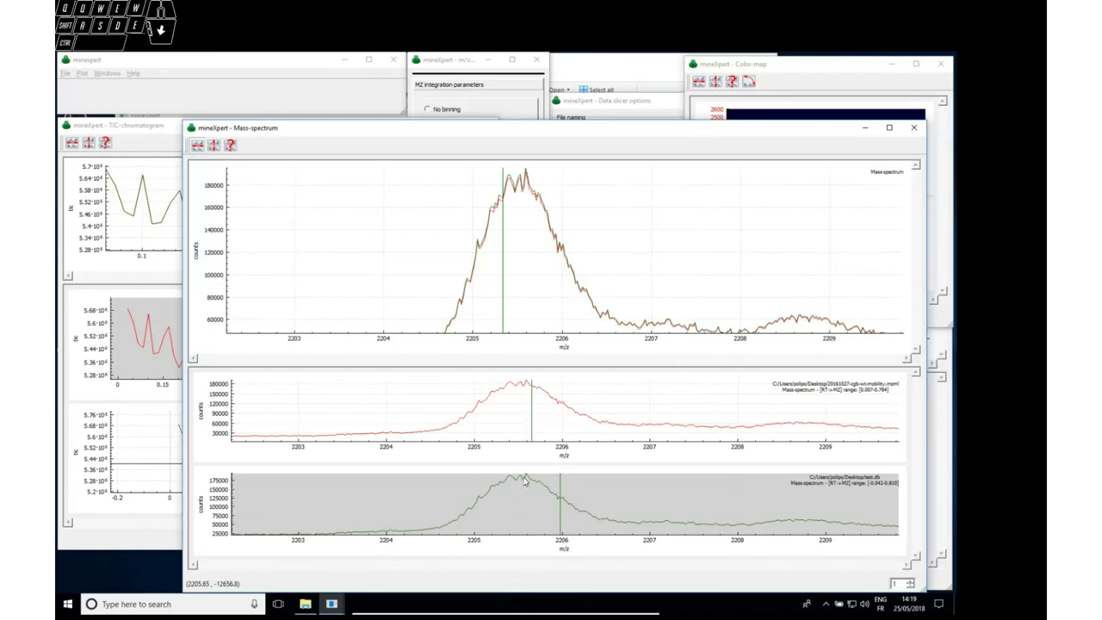
pyautogui.click(522, 489)
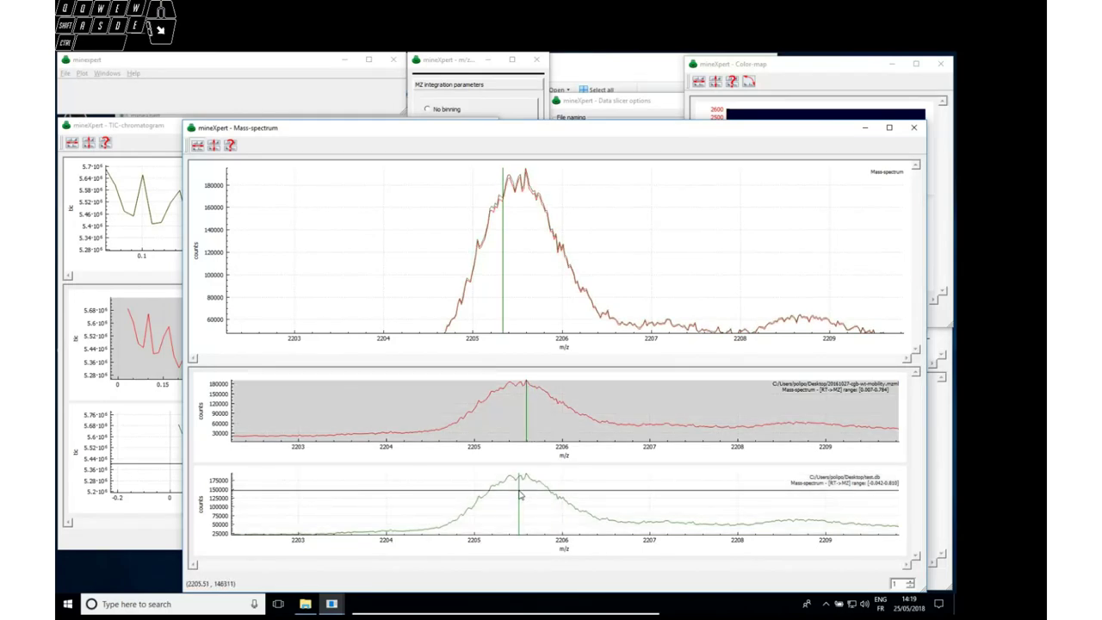
# - Integrate test.db's and the mzML file's full TIC time ranges into drift spectra
pyautogui.click(141, 436)
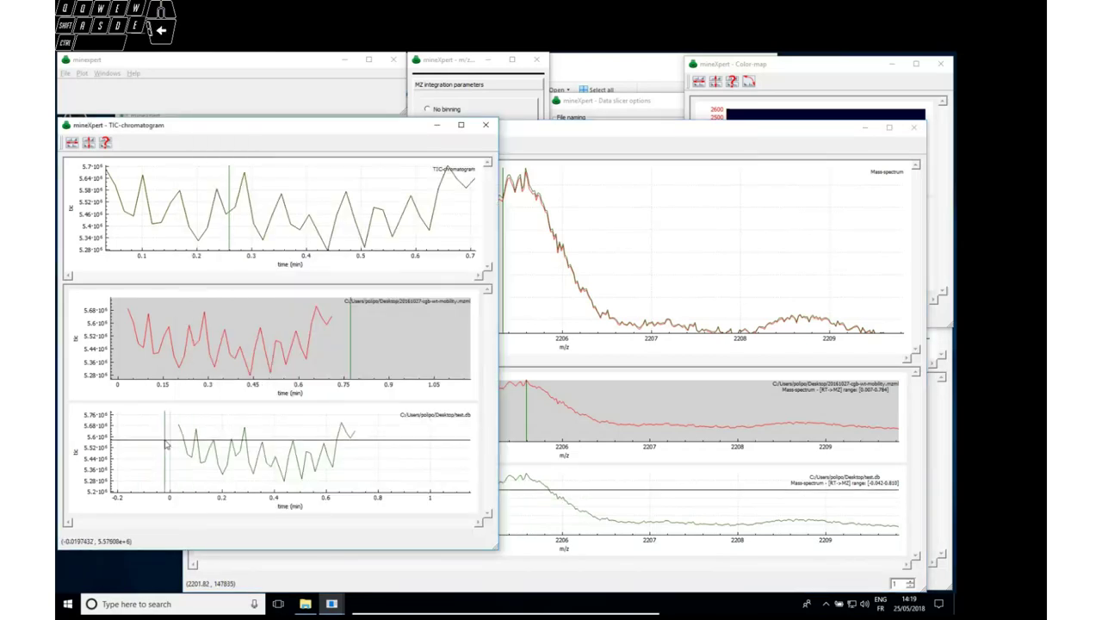
pyautogui.press('d')
pyautogui.moveTo(167, 439); pyautogui.dragTo(376, 443)
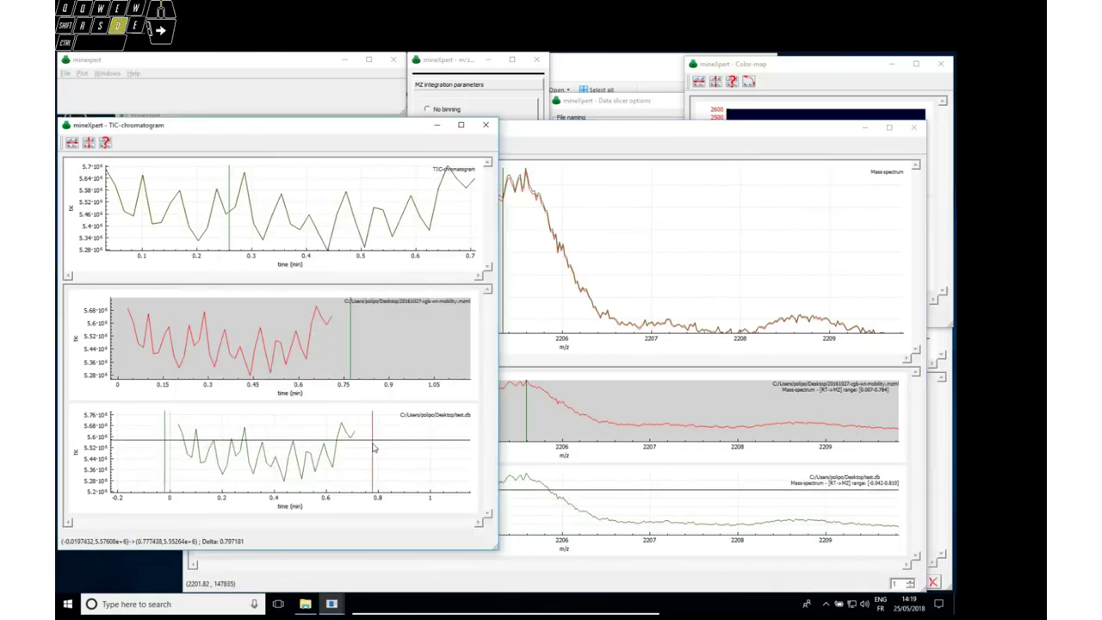
pyautogui.press('d')
pyautogui.moveTo(123, 339); pyautogui.dragTo(352, 342)
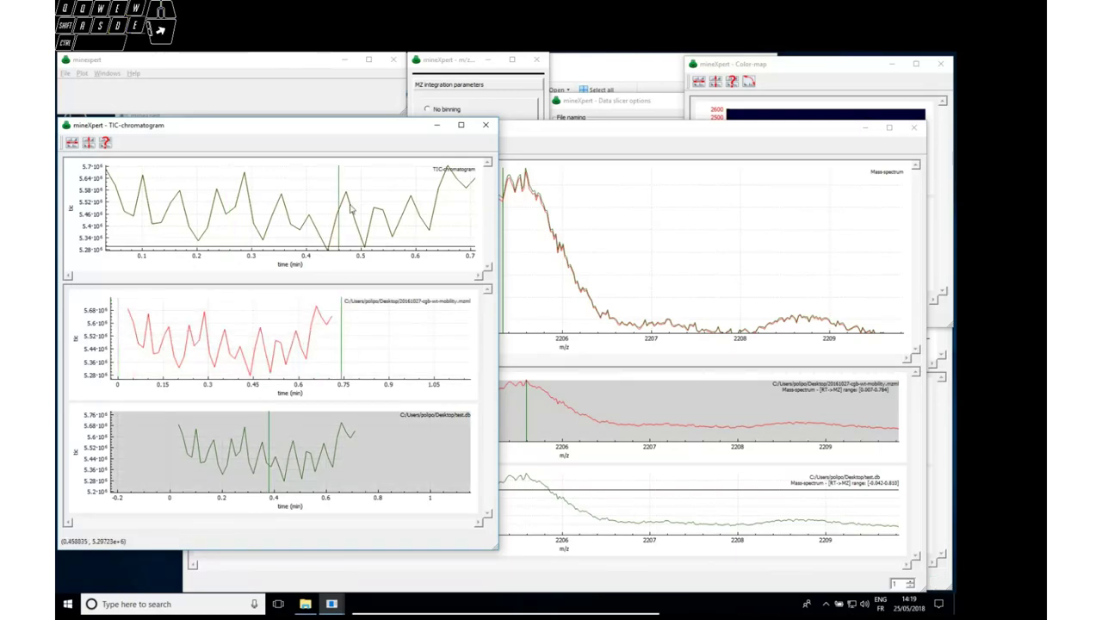
# - Reveal the Drift spectrum window and zoom the overlaid traces to 7–13 ms around the 10.5 ms peak
pyautogui.click(116, 69)
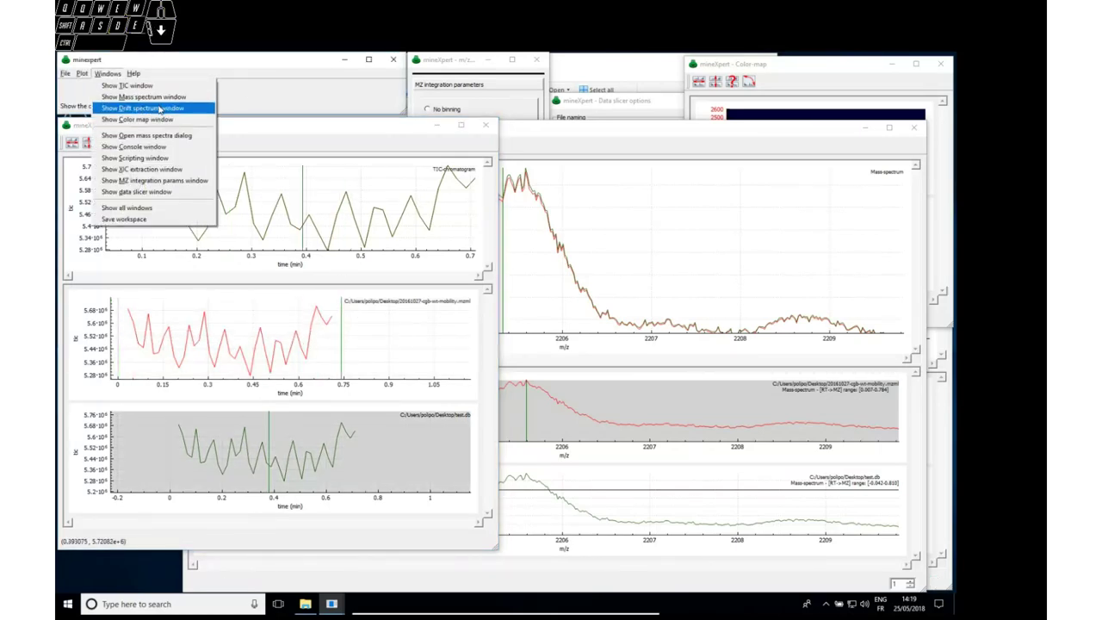
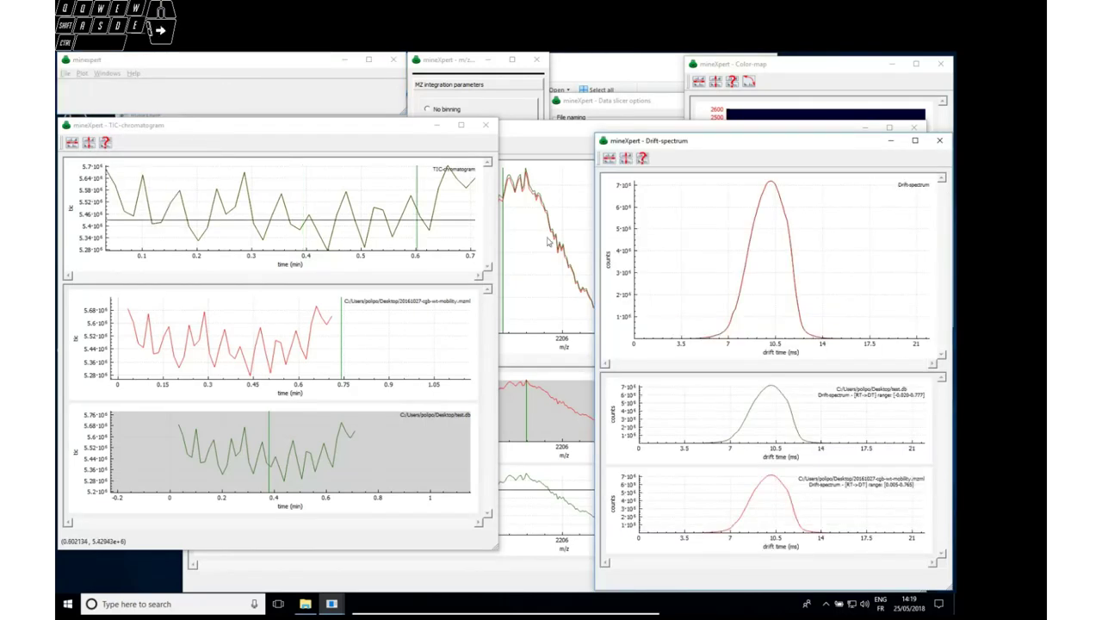
pyautogui.moveTo(730, 283); pyautogui.dragTo(819, 291)
pyautogui.click(773, 401)
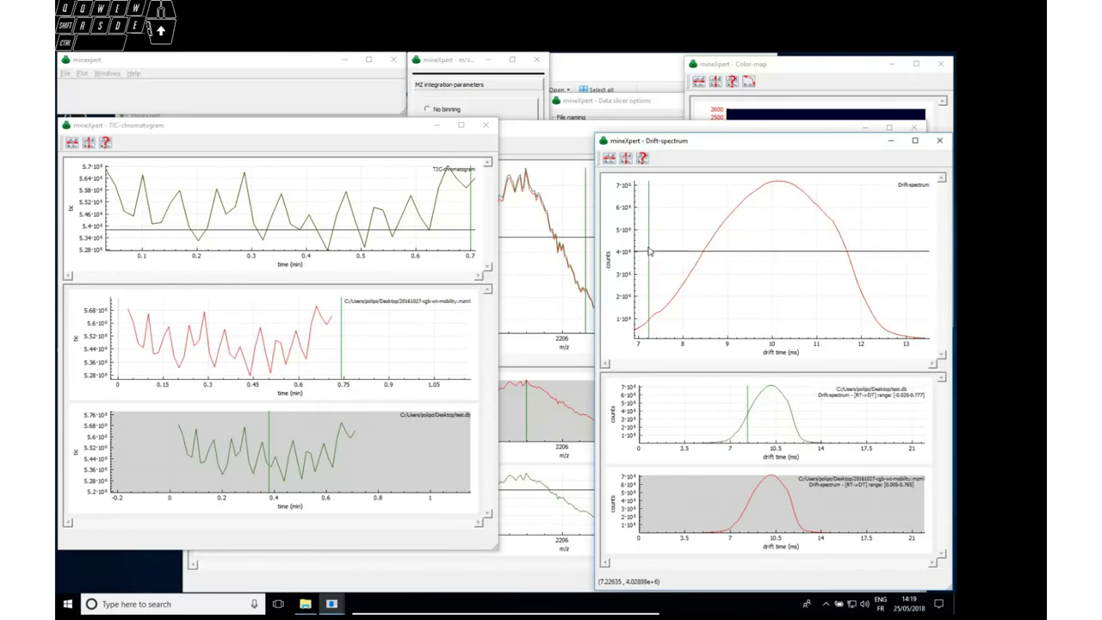
pyautogui.click(781, 407)
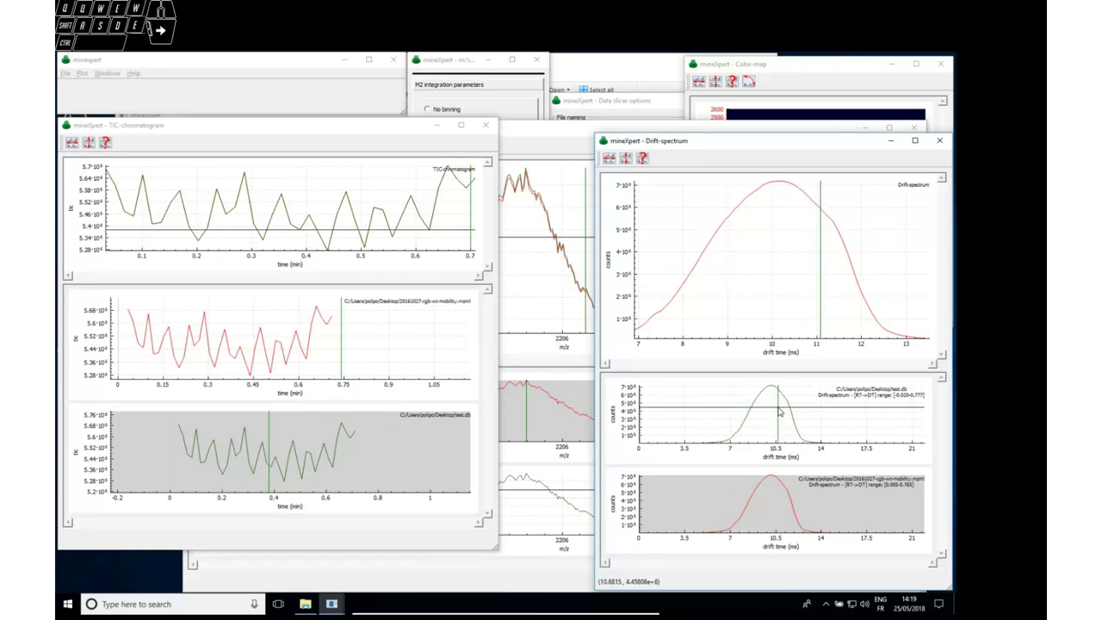
pyautogui.click(785, 497)
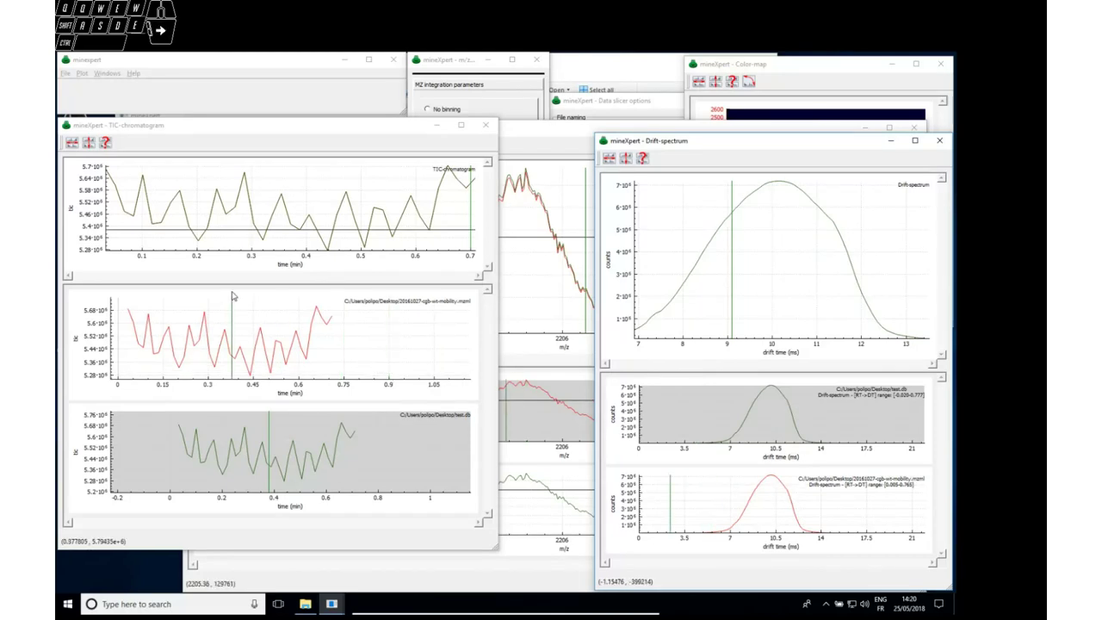
# - Start quitting mineXpert from the File menu
pyautogui.click(68, 74)
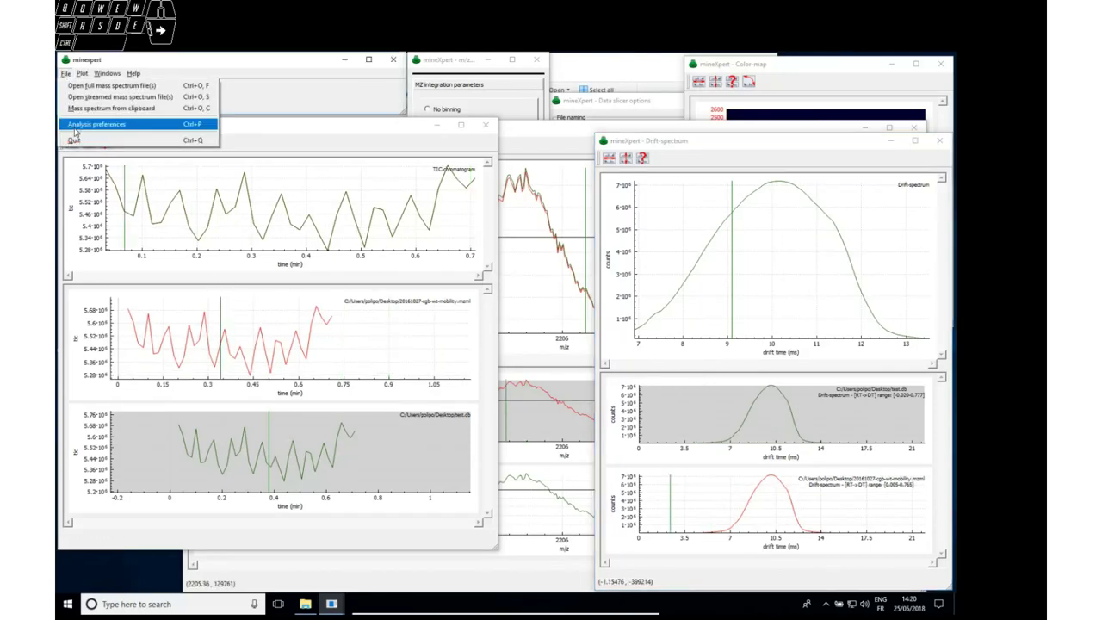